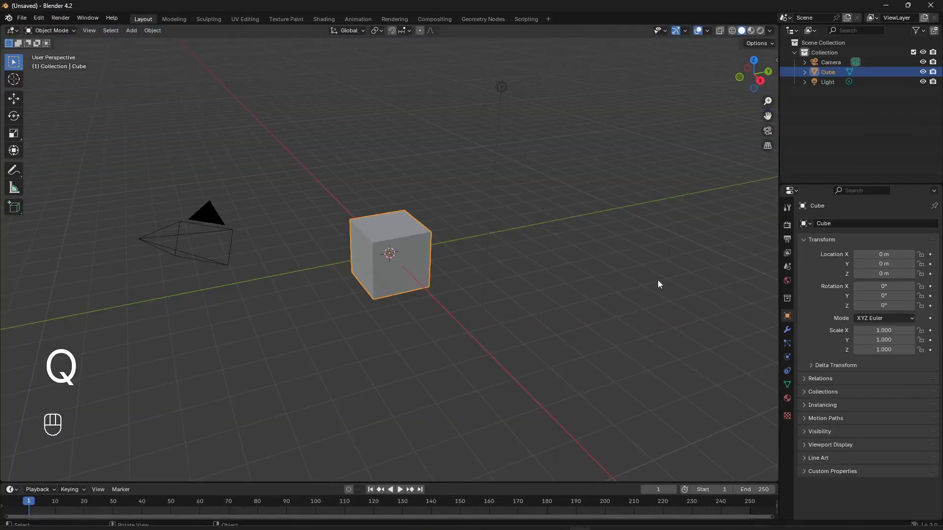
# Delete every object in the default scene.
pyautogui.press('a')
pyautogui.press('x')
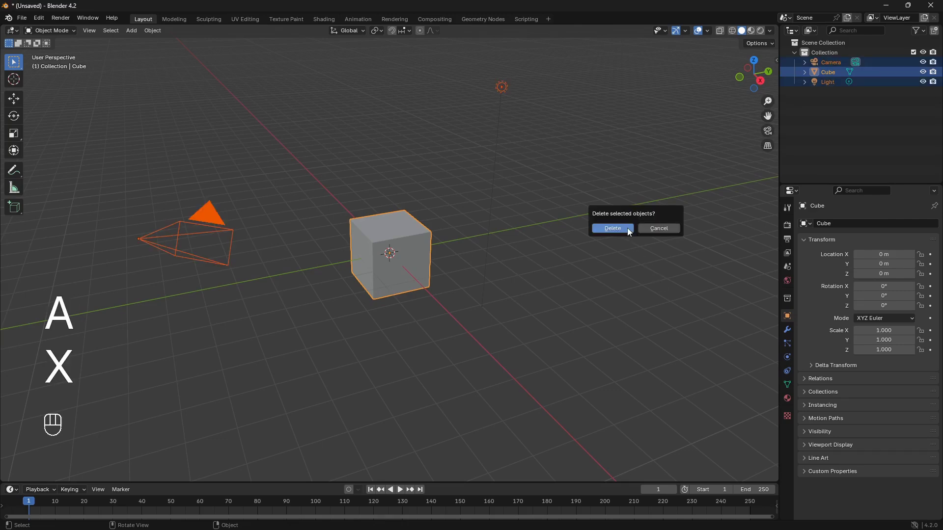
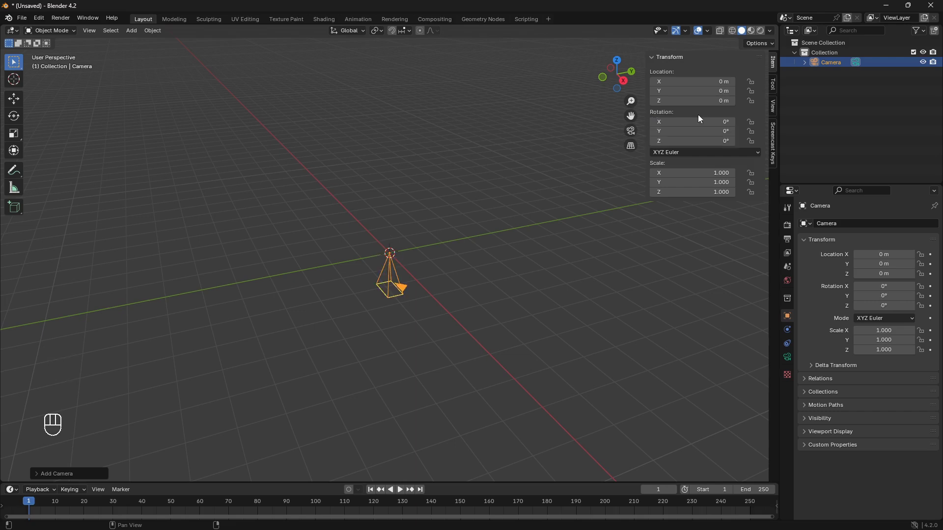
# Rotate the new camera 90° on X and pull it back about 7 m along Y.
pyautogui.press('r')
pyautogui.press('x')
pyautogui.press('9')
pyautogui.press('0')
pyautogui.press('g')
pyautogui.press('y')
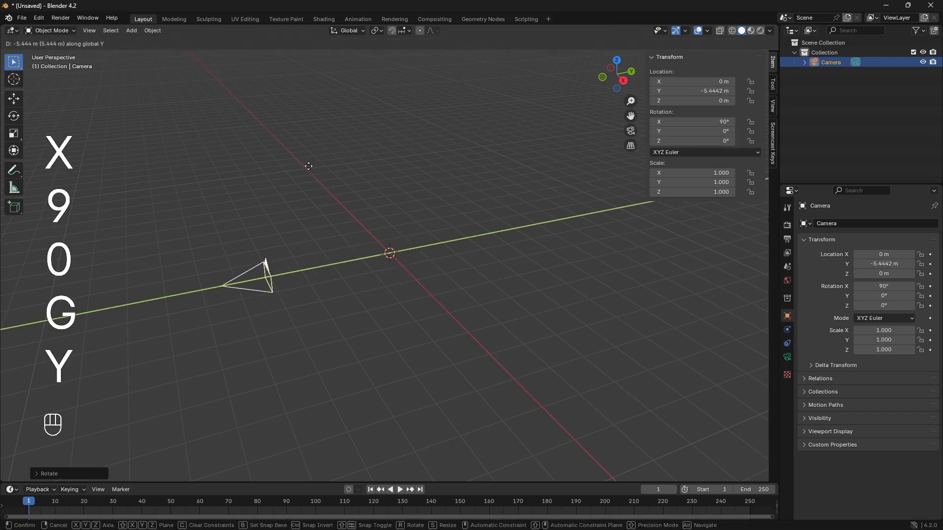
pyautogui.click(262, 179)
pyautogui.press('g')
pyautogui.press('z')
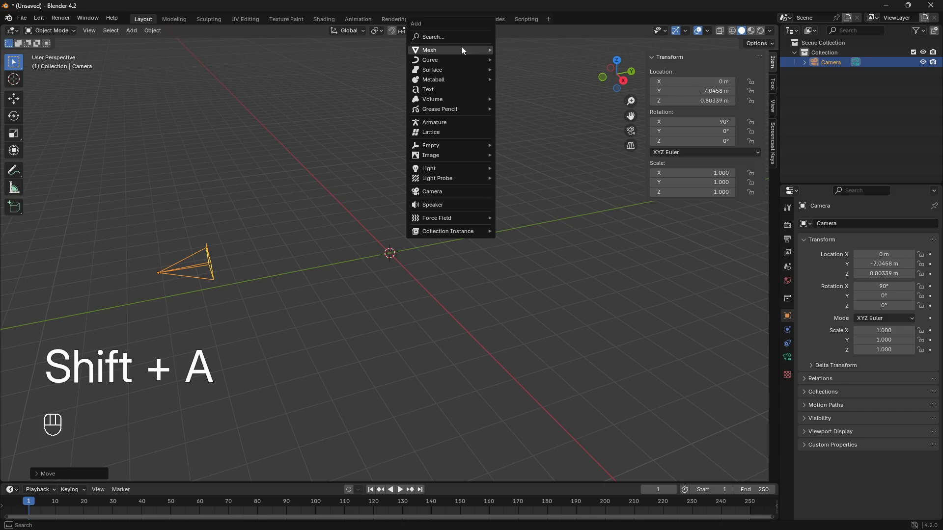
# Scale the new plane to about 10 m across and rotate it 90° on Y to stand upright.
pyautogui.press('shift+s')
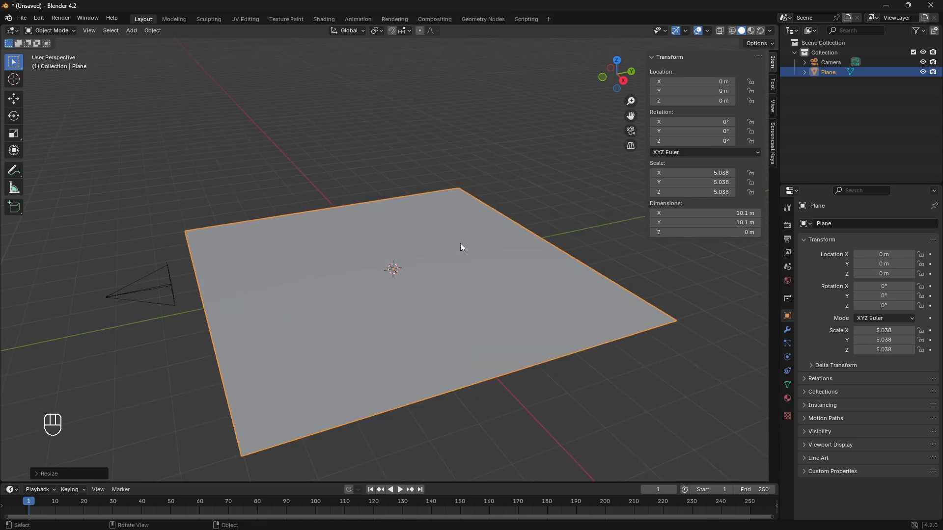
pyautogui.press('r')
pyautogui.press('y')
pyautogui.press('9')
pyautogui.press('0')
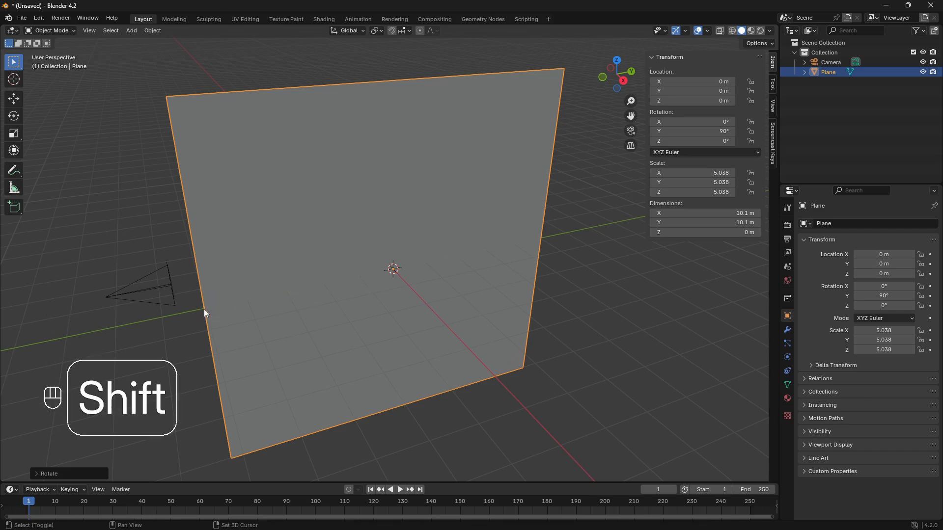
pyautogui.click(205, 311)
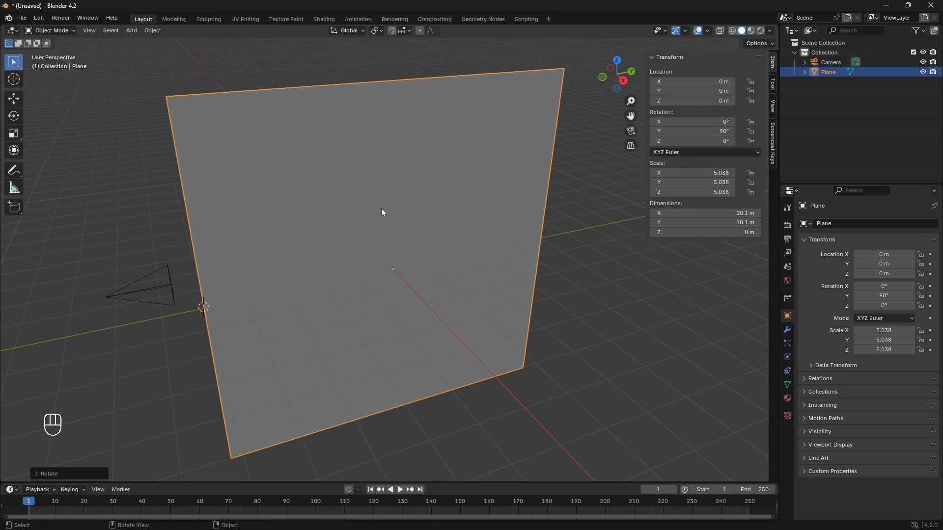
# Reset the plane's origin and move it along X to about −7.45 m.
pyautogui.moveTo(384, 207); pyautogui.dragTo(403, 333)
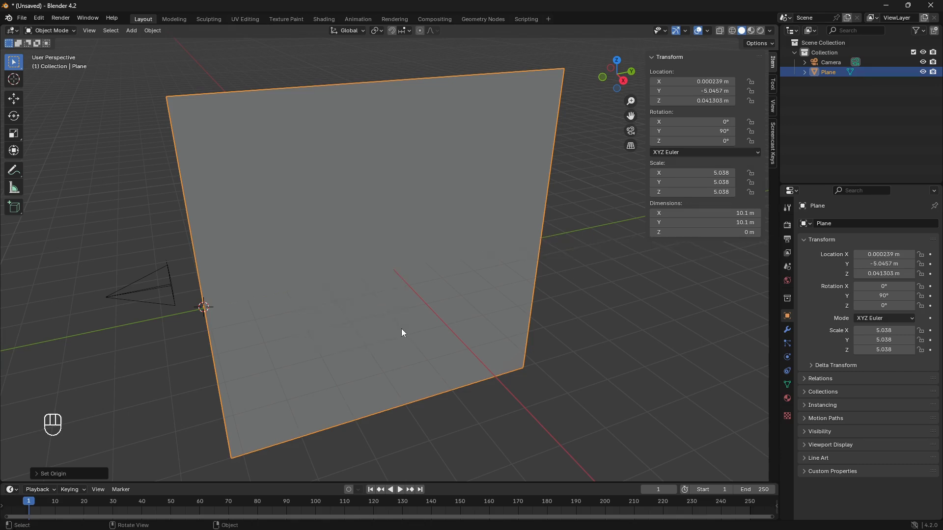
pyautogui.press('s')
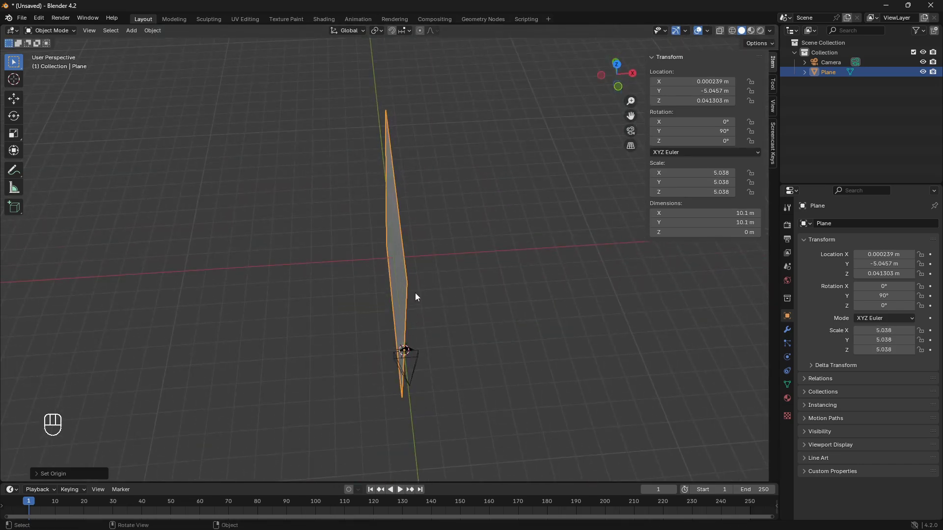
pyautogui.press('g')
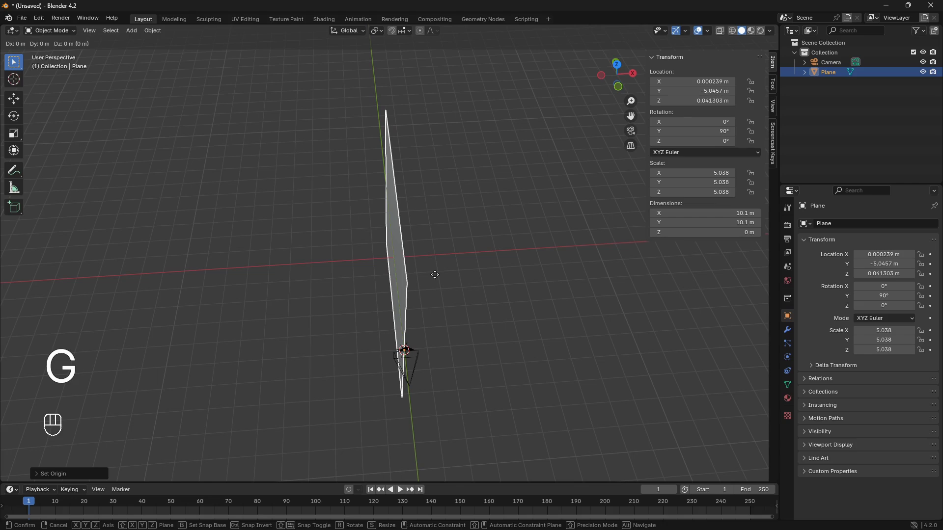
pyautogui.press('x')
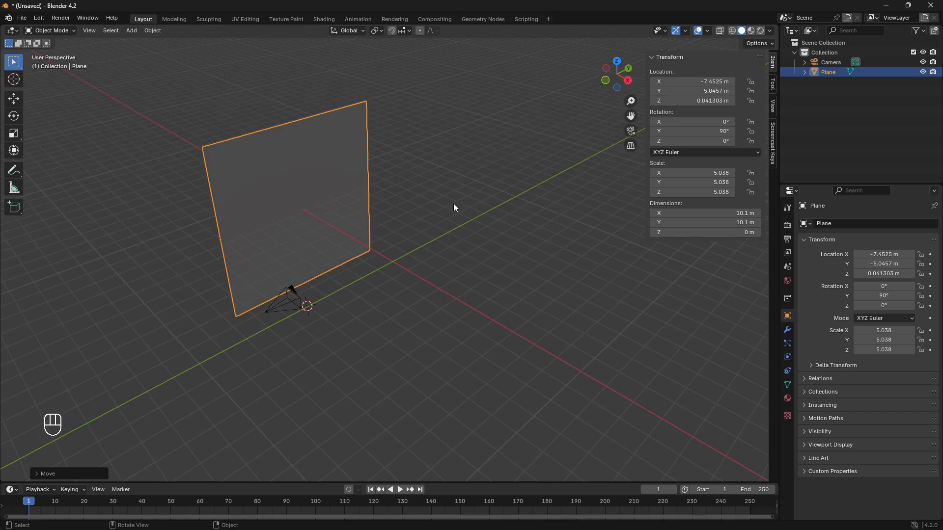
# Stretch the plane by 20 along Y and double its width to roughly 20 × 202 m.
pyautogui.press('s')
pyautogui.press('y')
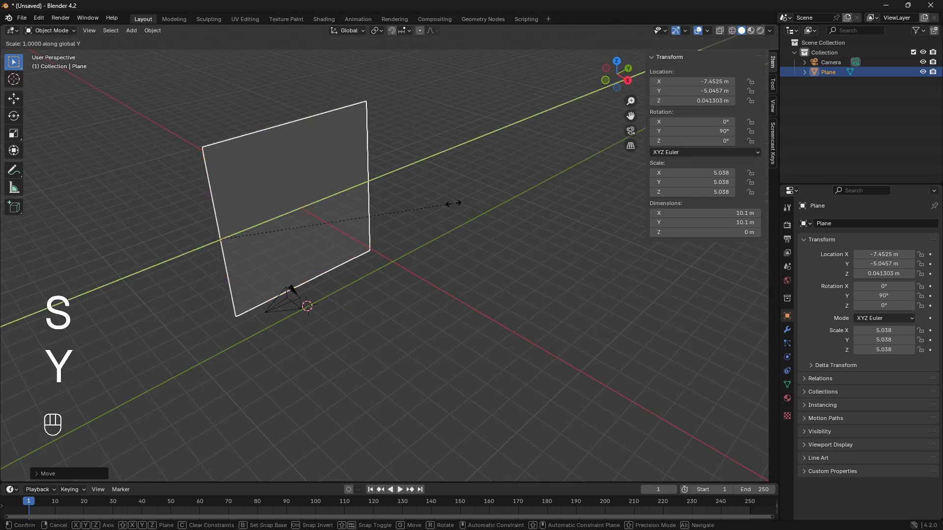
pyautogui.press('2')
pyautogui.press('0')
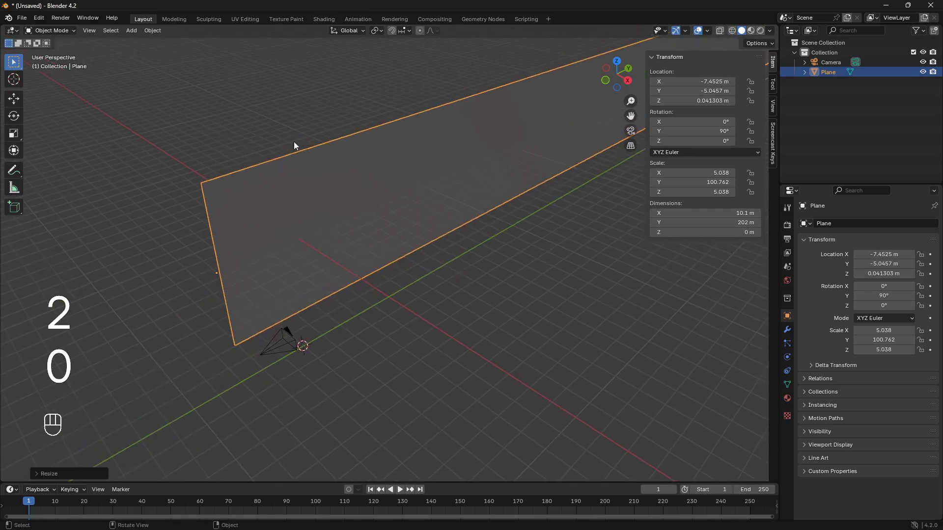
pyautogui.press('s')
pyautogui.press('z')
pyautogui.press('2')
# Add a 2 m UV sphere and move it along X to about −12.787 m.
pyautogui.click(394, 255)
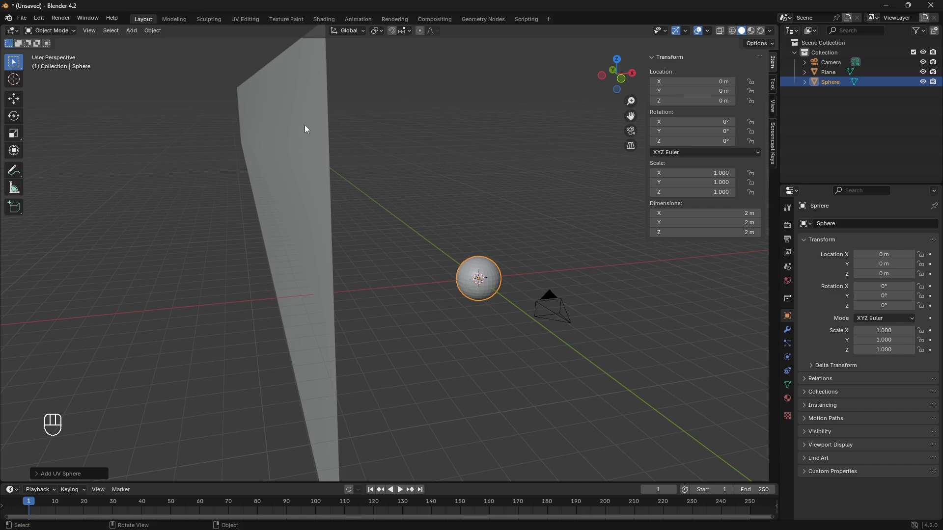
pyautogui.press('g')
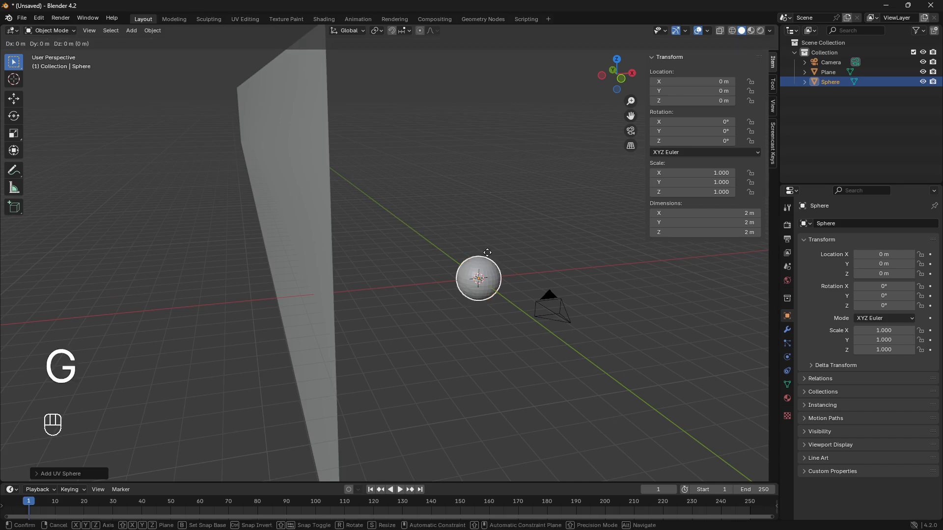
pyautogui.press('x')
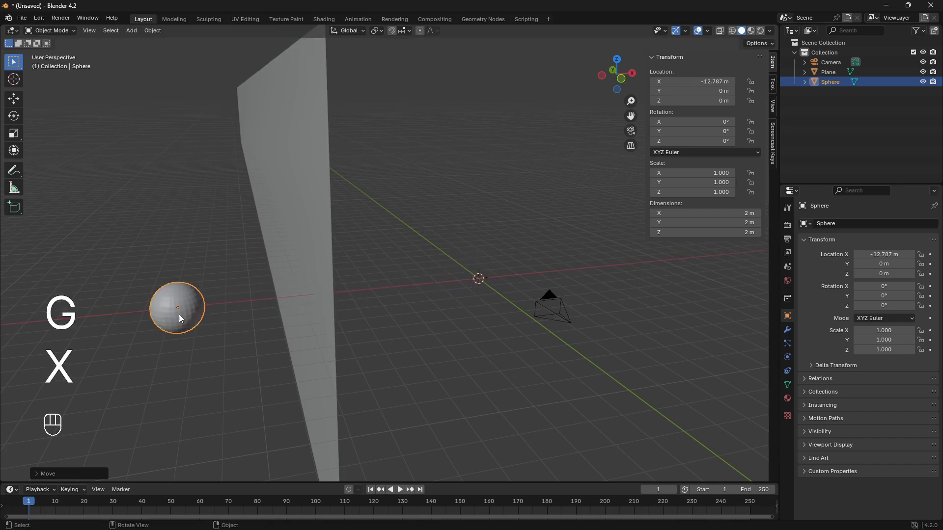
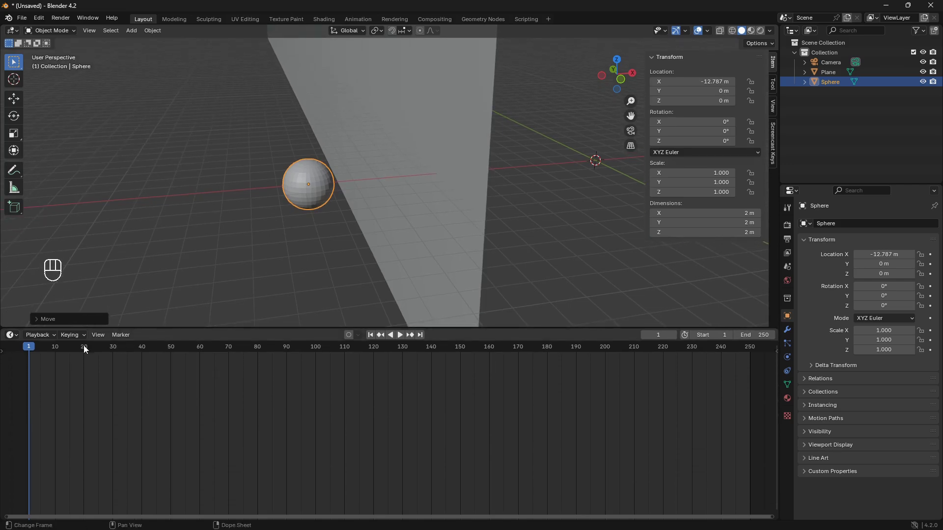
# Switch the lower area to the Compositor, enable nodes and add a Bloom-type Glare node before the Composite output.
pyautogui.click(13, 339)
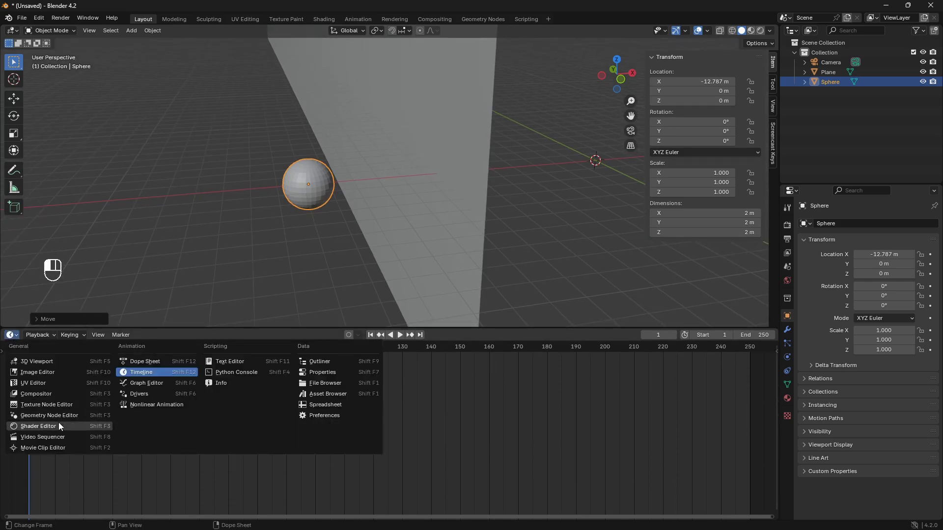
pyautogui.click(63, 394)
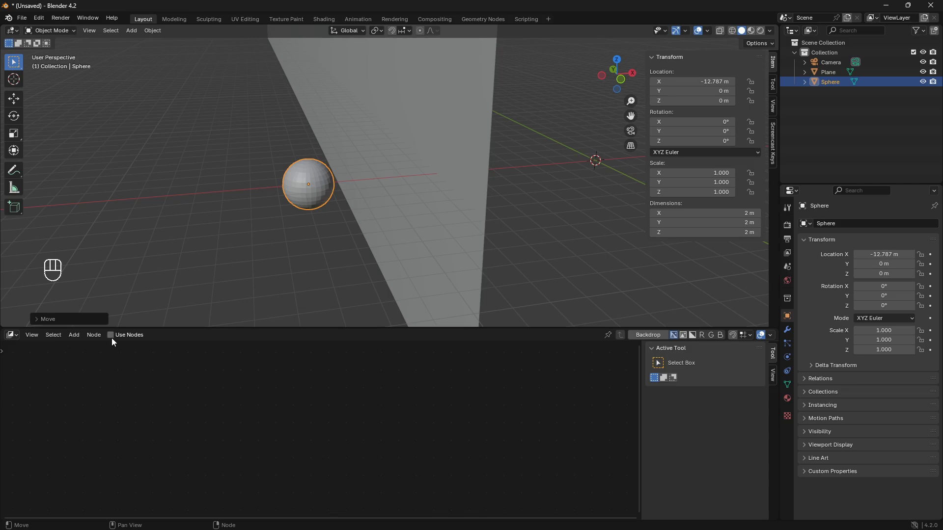
pyautogui.click(116, 339)
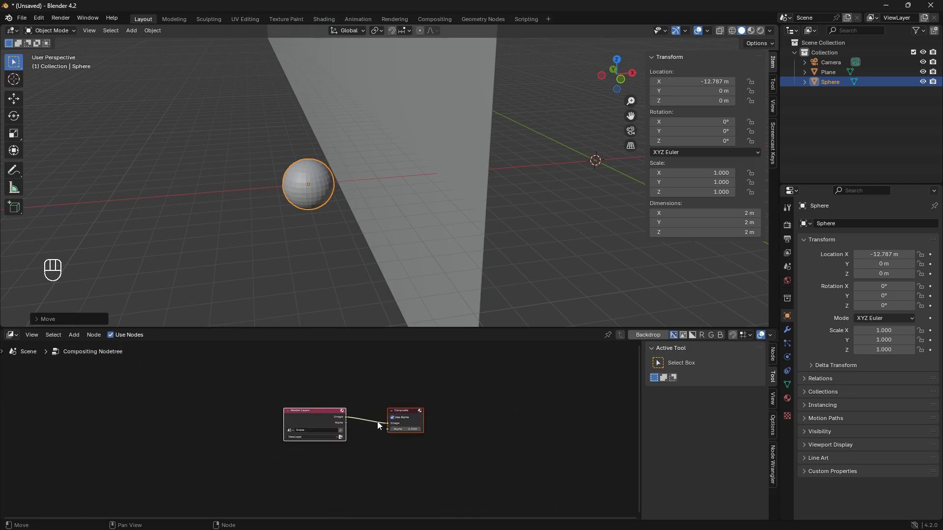
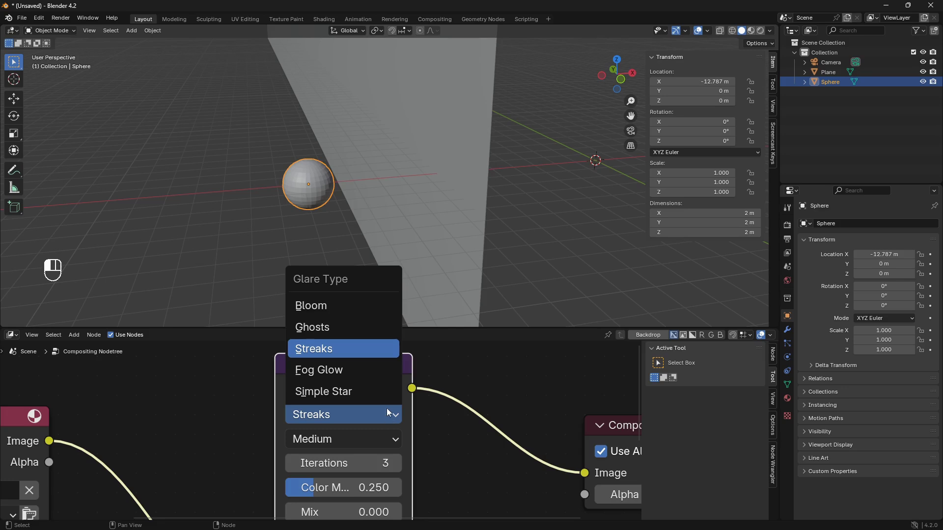
pyautogui.moveTo(393, 442); pyautogui.dragTo(361, 374)
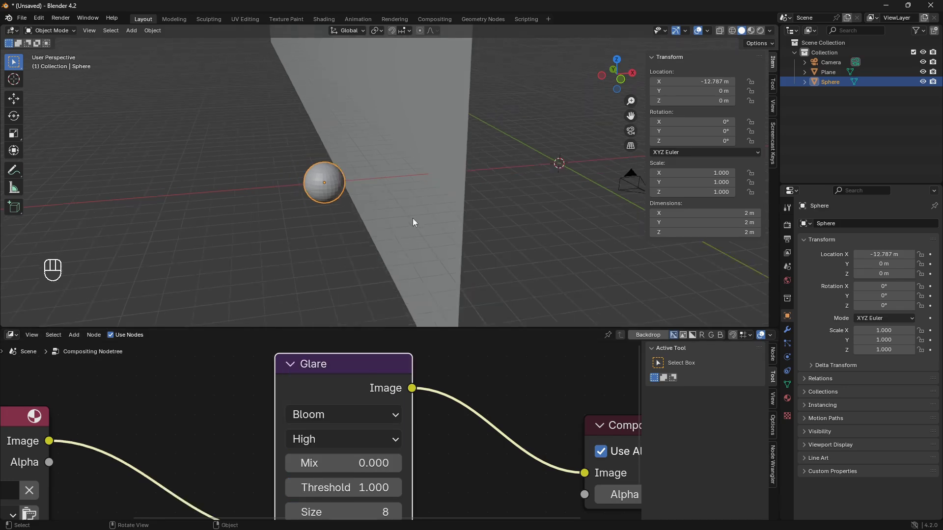
pyautogui.click(505, 328)
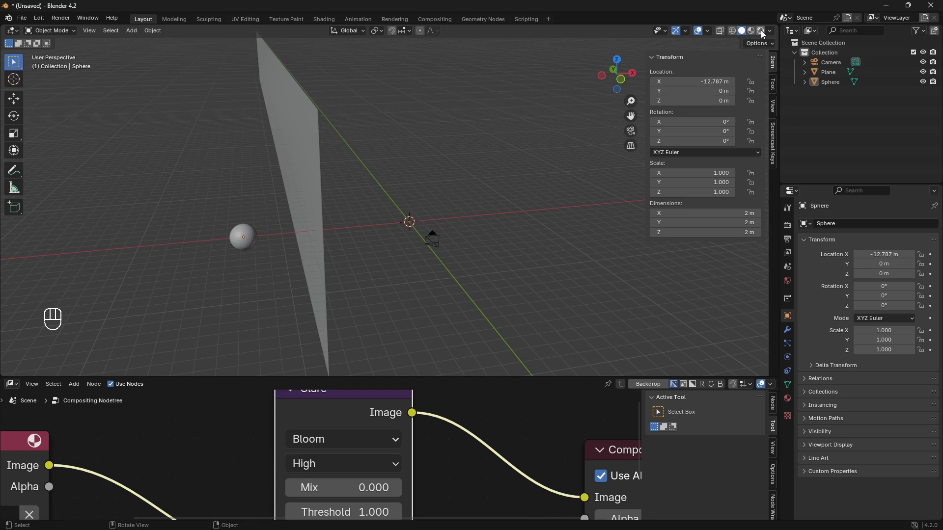
# Orbit the view, select the sphere and show its empty Material Properties.
pyautogui.moveTo(763, 32); pyautogui.dragTo(775, 37)
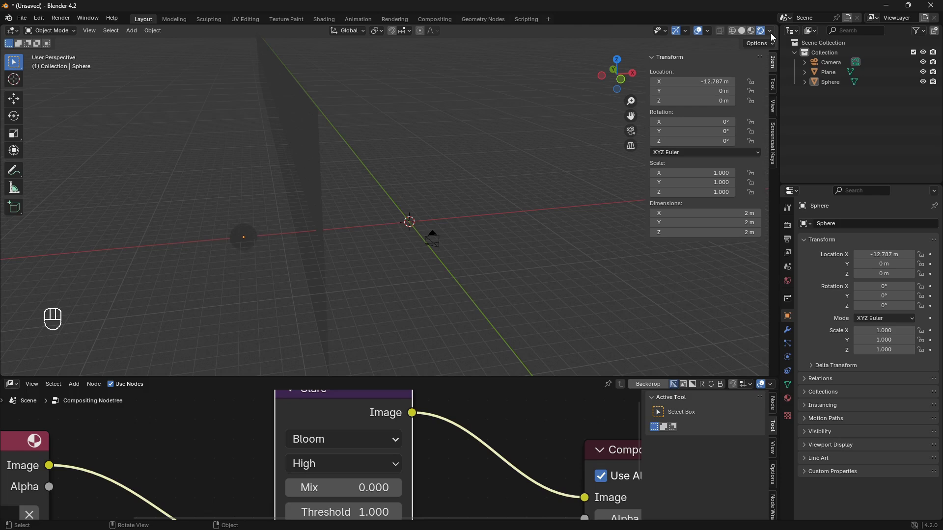
pyautogui.moveTo(774, 32); pyautogui.dragTo(556, 235)
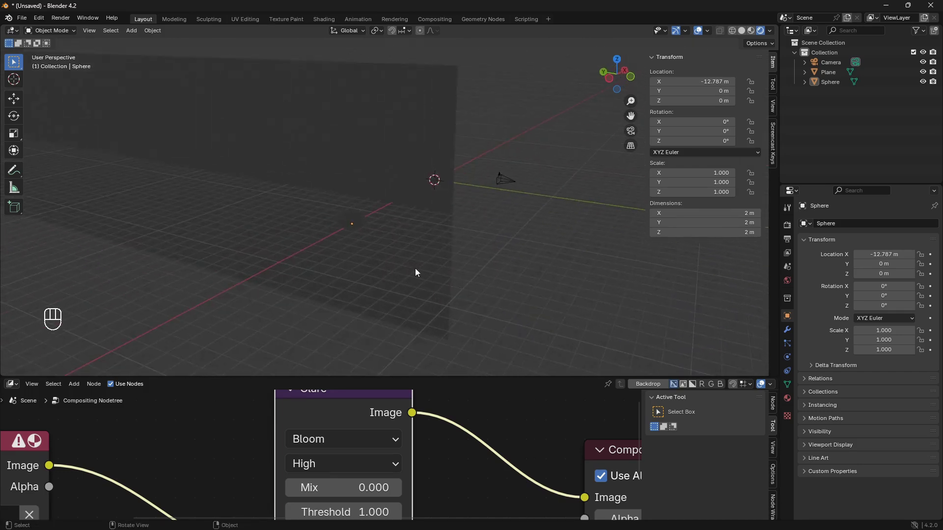
pyautogui.moveTo(436, 213); pyautogui.dragTo(282, 224)
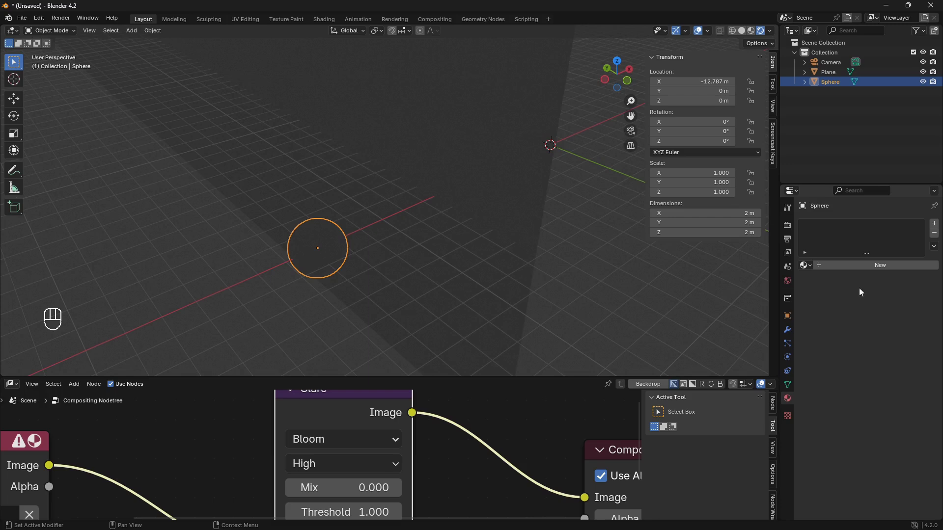
# Create a new material on the sphere using a light-blue Emission shader at strength 2.5.
pyautogui.click(884, 265)
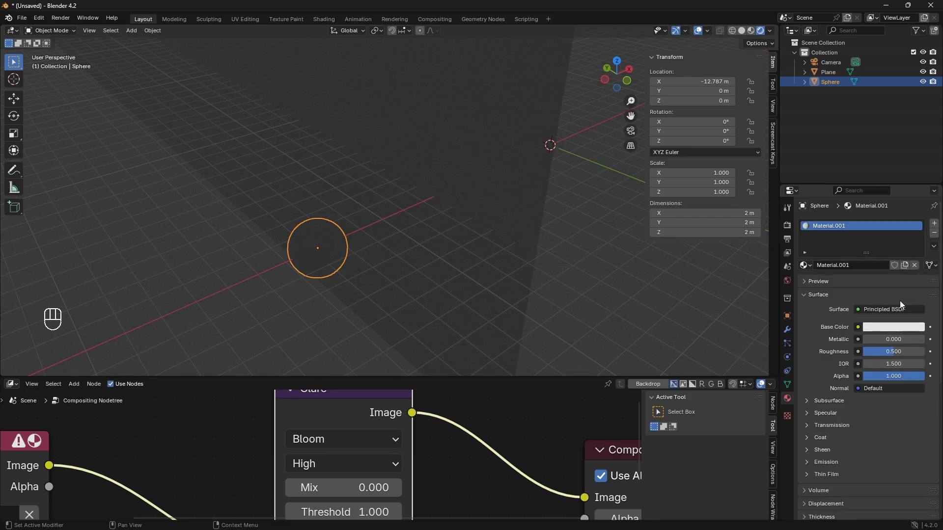
pyautogui.moveTo(905, 313); pyautogui.dragTo(836, 103)
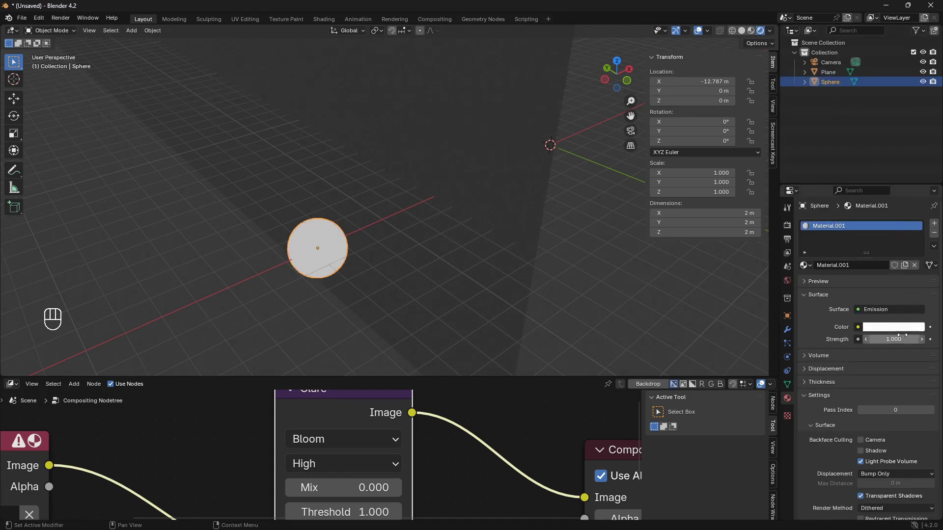
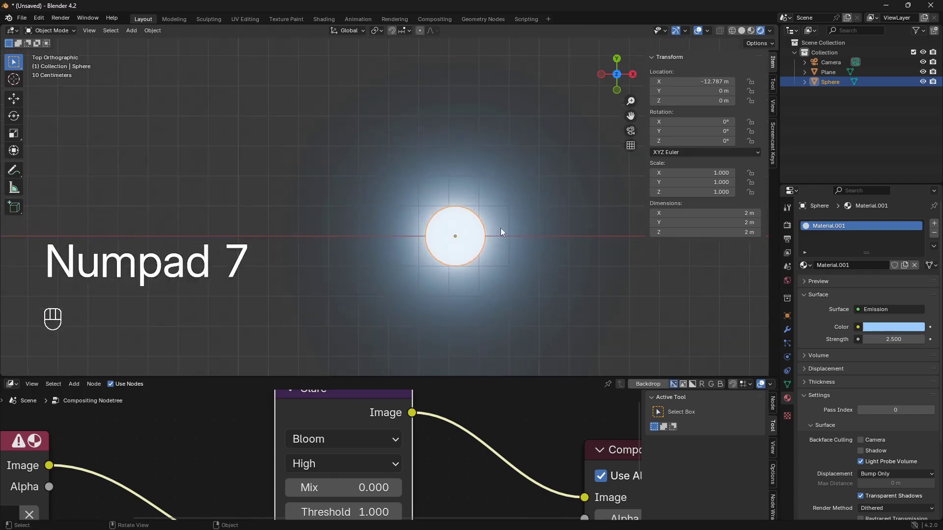
# Duplicate the sphere along X and give the copy its own blue emission material.
pyautogui.press('g')
pyautogui.press('x')
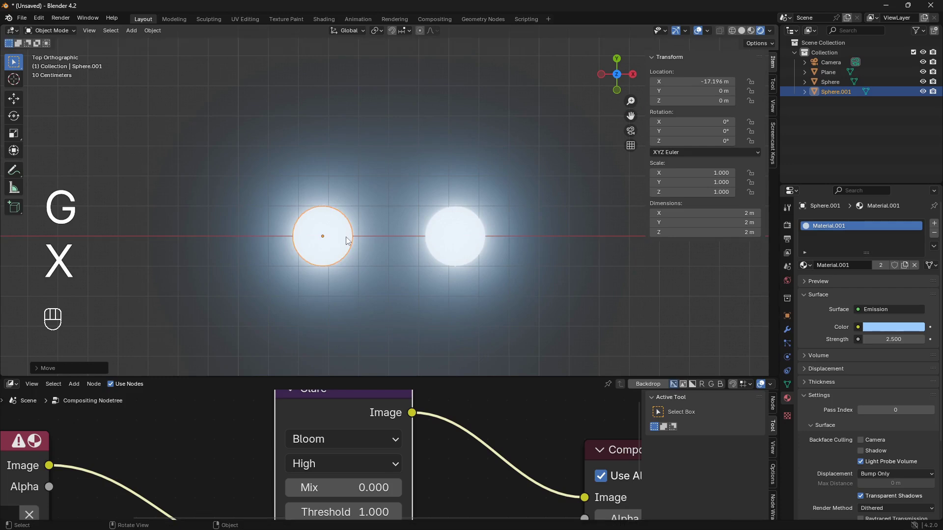
pyautogui.press('x')
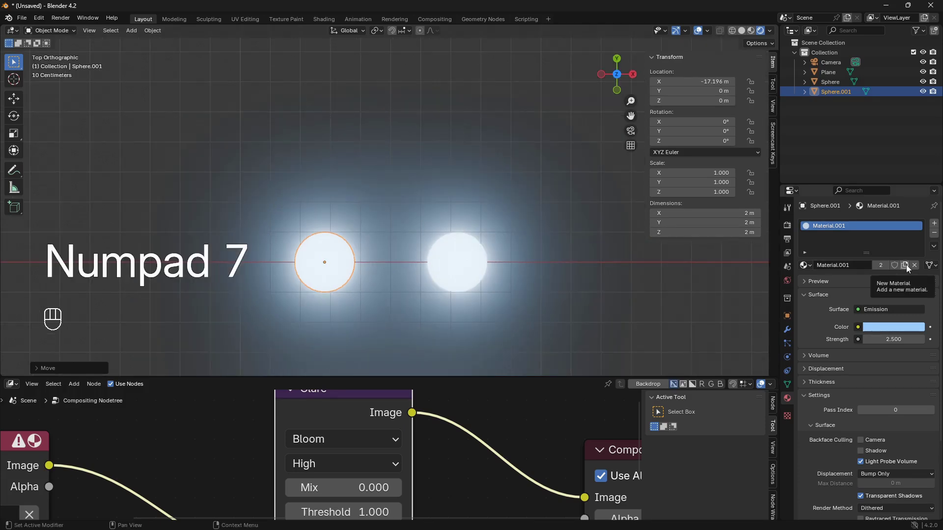
pyautogui.click(909, 267)
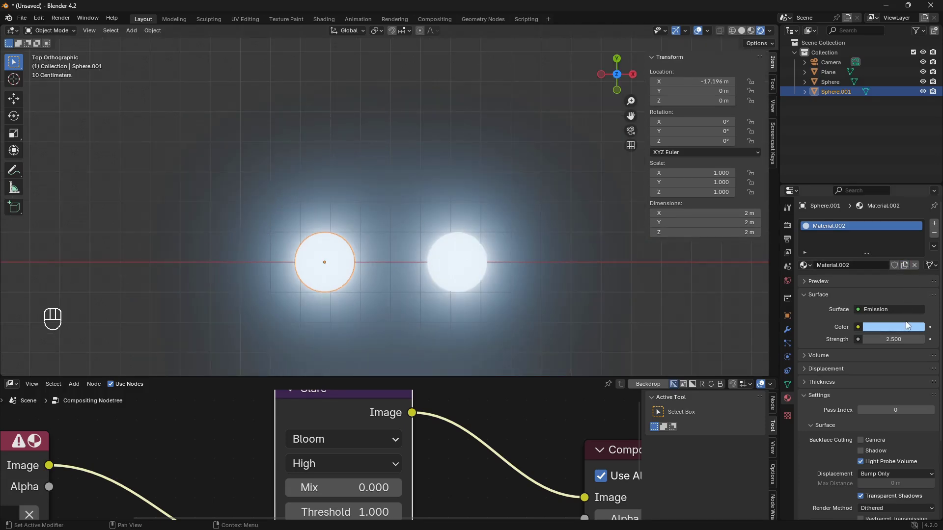
pyautogui.click(910, 332)
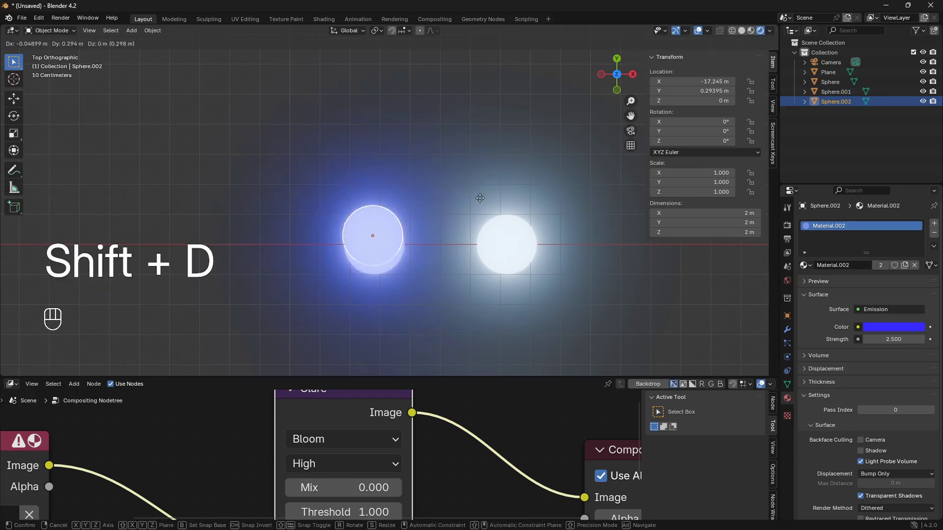
# Duplicate again along X with a new pink material, then select all three spheres.
pyautogui.press('g')
pyautogui.press('x')
pyautogui.click(905, 268)
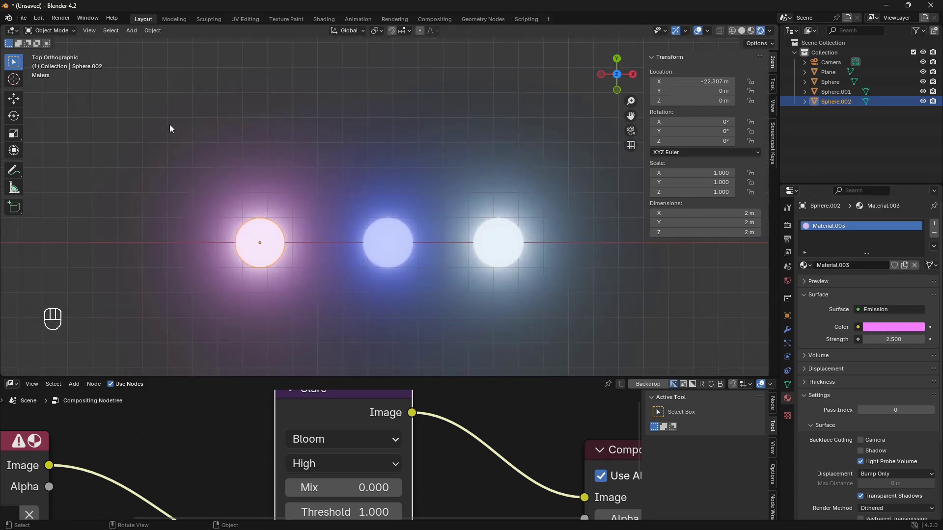
pyautogui.click(130, 117)
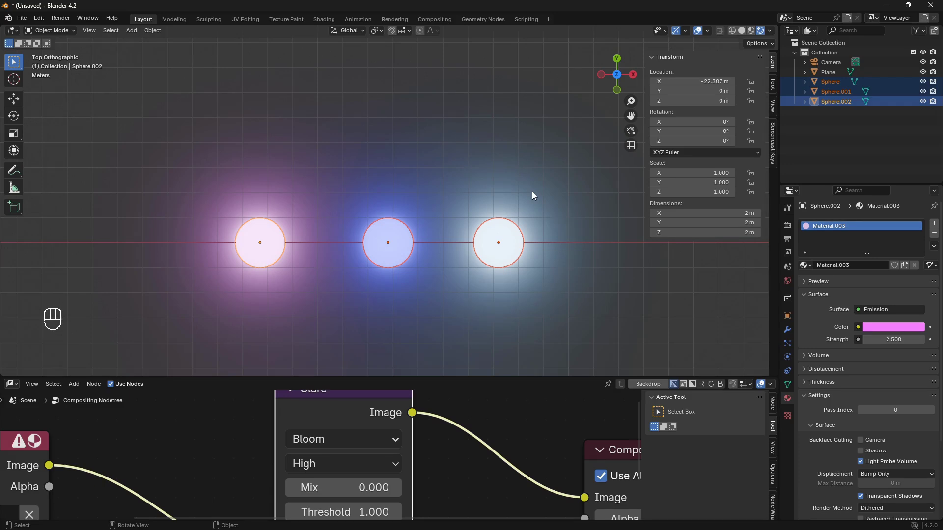
# Move the three selected spheres into a new collection named 'Collection 2'.
pyautogui.press('m')
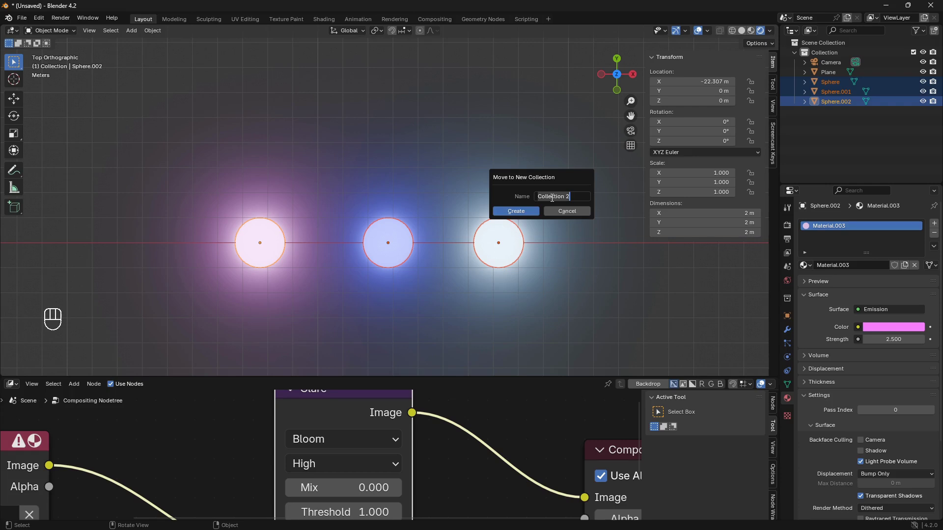
# Look through the scene camera and select the upright plane for the particle setup.
pyautogui.press('u')
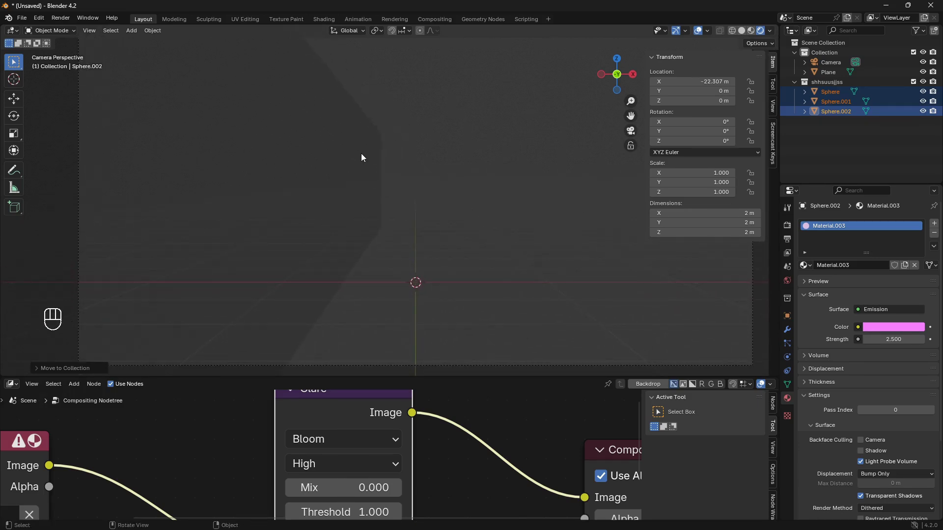
pyautogui.click(360, 147)
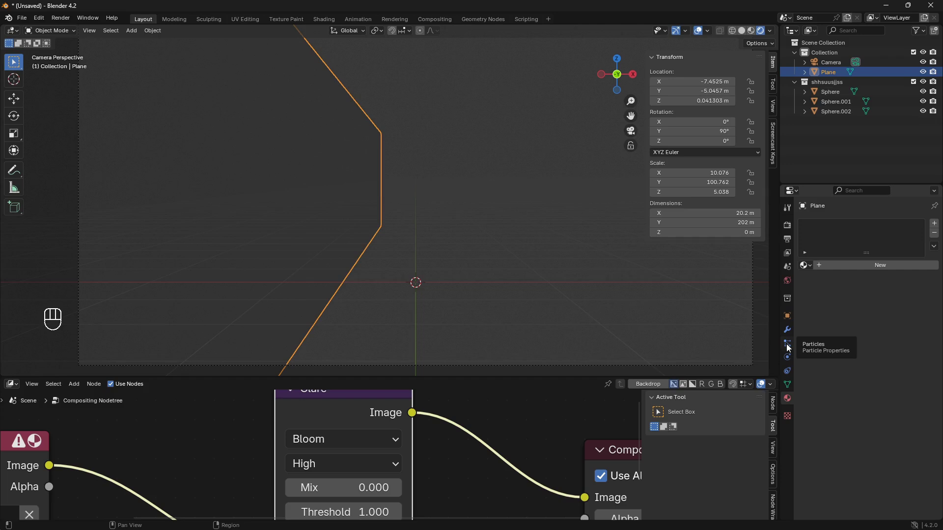
# Add a particle system to the plane and set its Render As type to Collection.
pyautogui.click(788, 348)
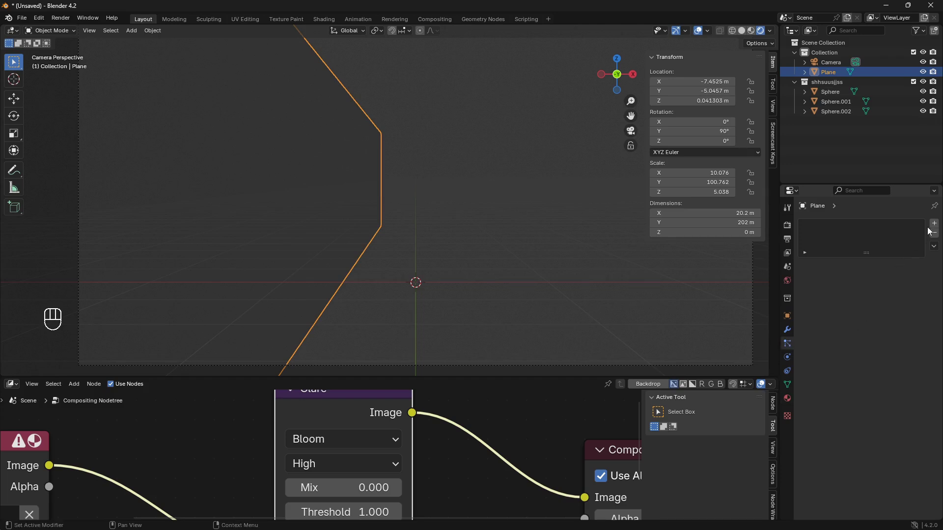
pyautogui.click(936, 228)
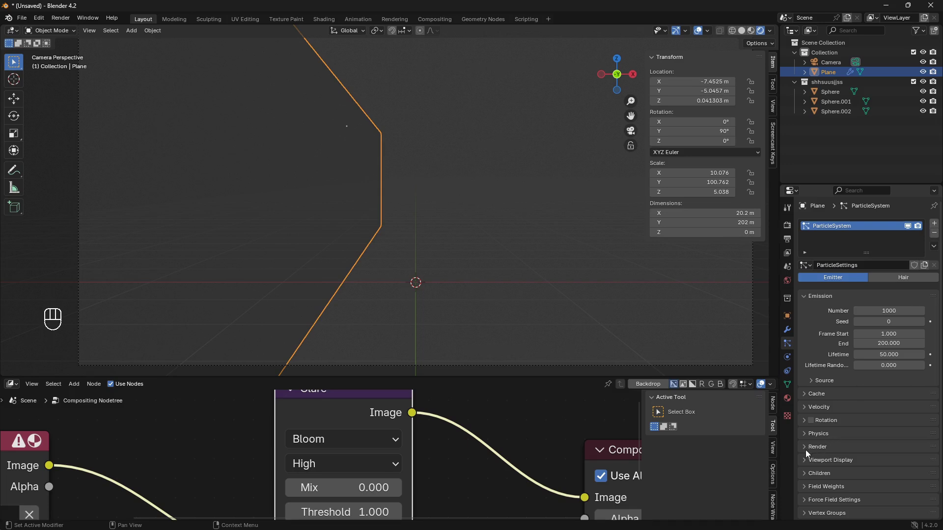
pyautogui.click(808, 450)
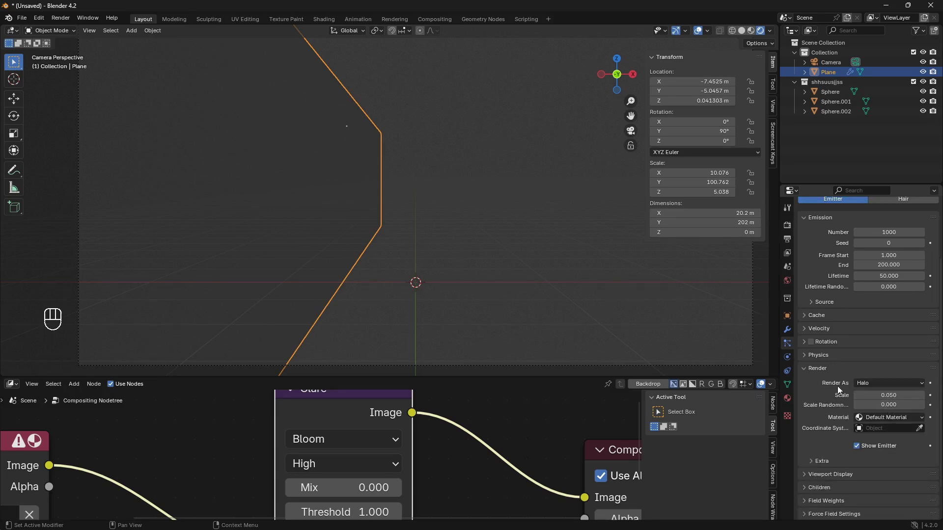
pyautogui.moveTo(901, 384); pyautogui.dragTo(913, 450)
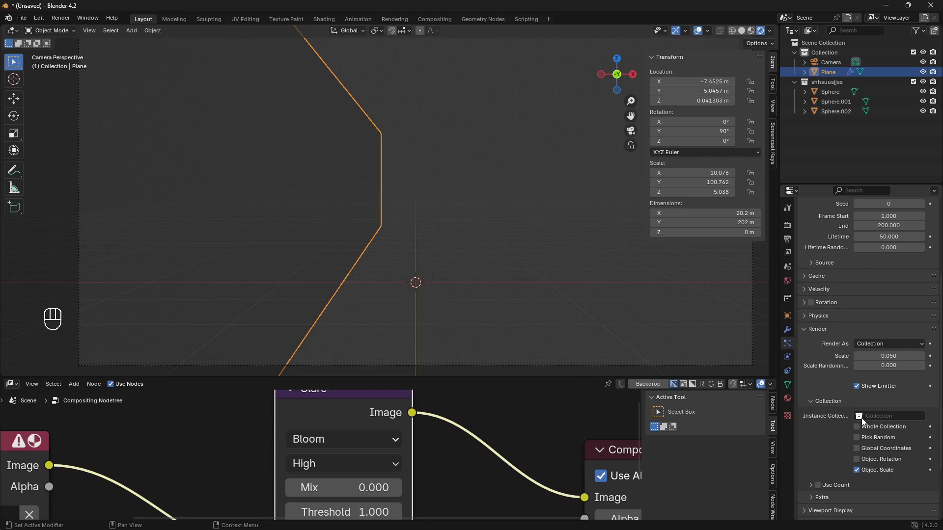
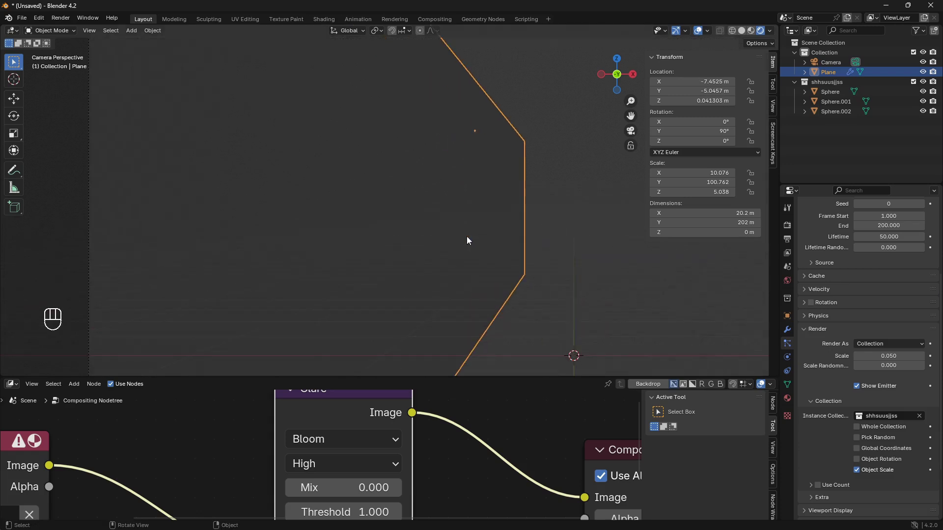
pyautogui.press('space')
pyautogui.press('space')
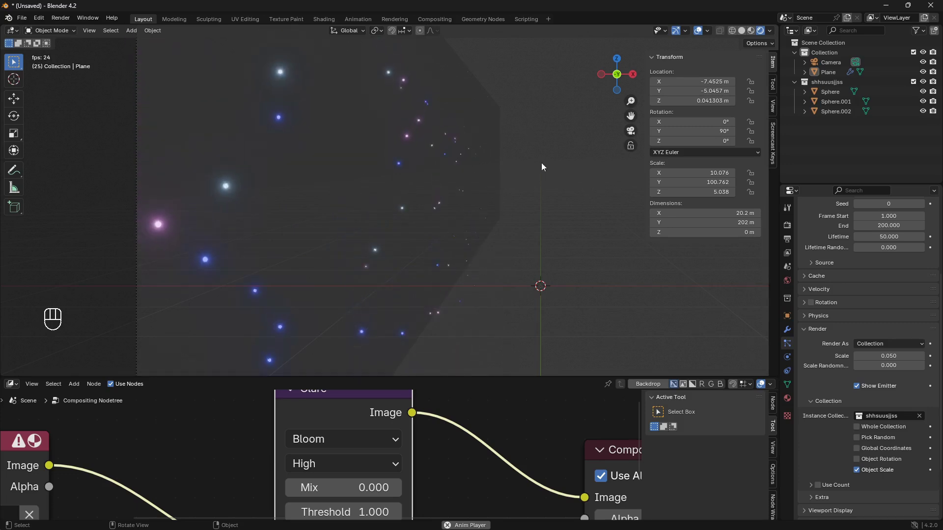
pyautogui.press('space')
pyautogui.click(435, 188)
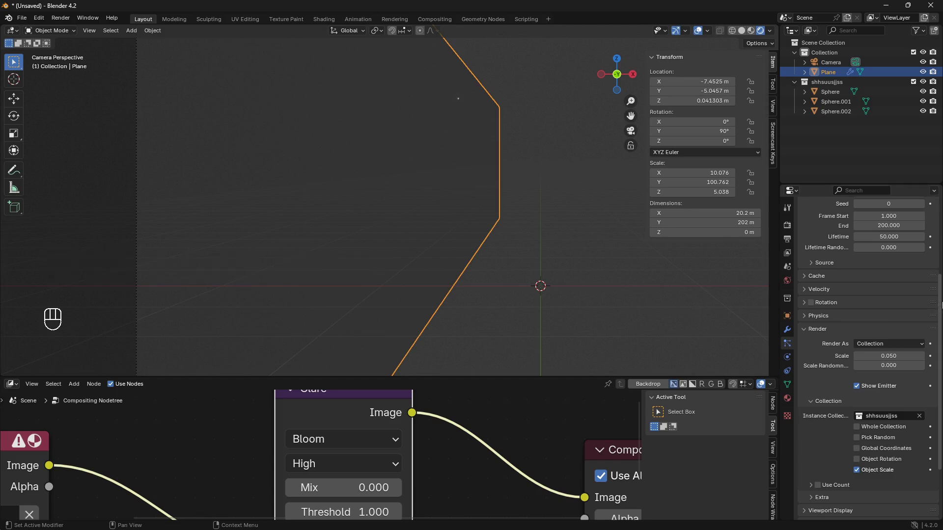
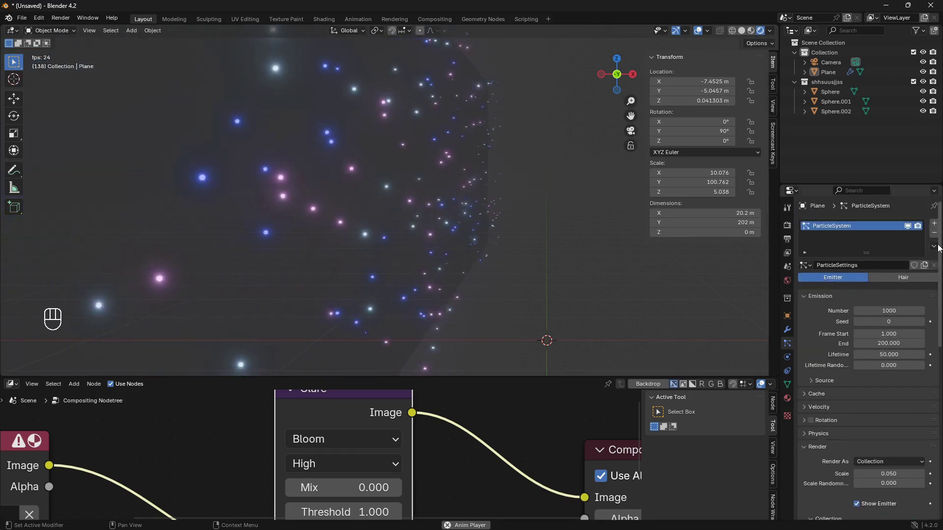
# Stop playback at frame 1 and switch the lower editor to a zoomed-out timeline.
pyautogui.press('space')
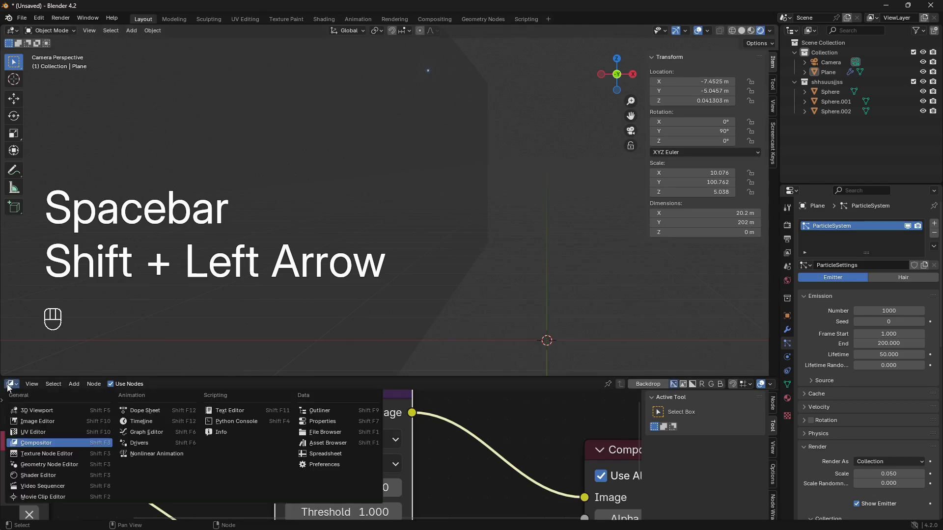
pyautogui.moveTo(9, 388); pyautogui.dragTo(145, 428)
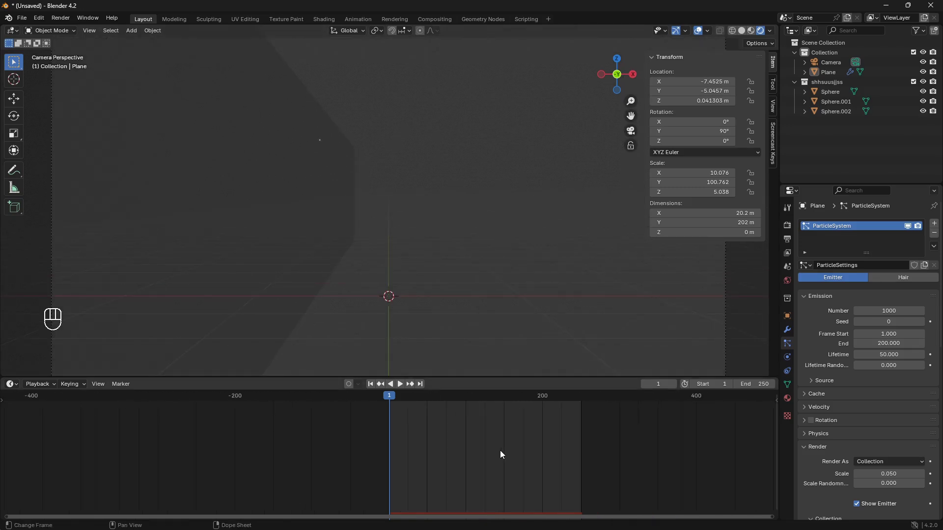
pyautogui.moveTo(583, 446); pyautogui.dragTo(442, 464)
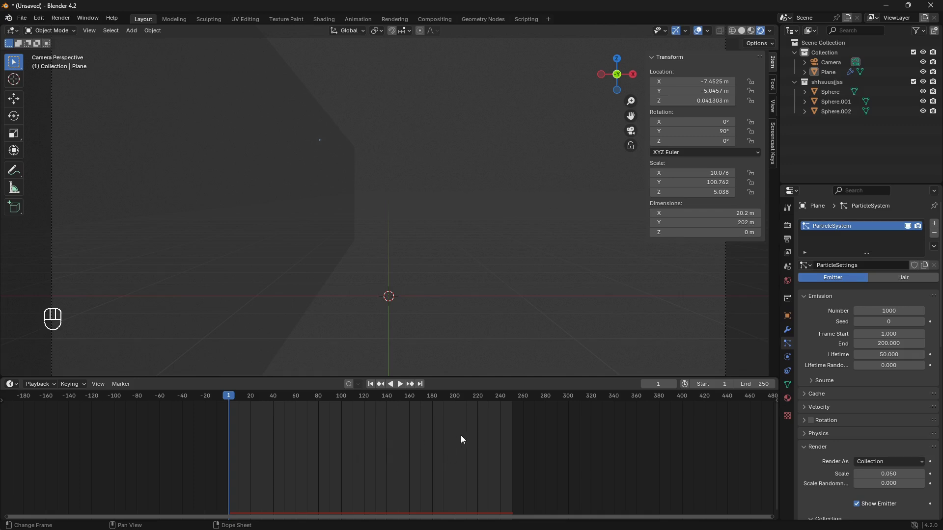
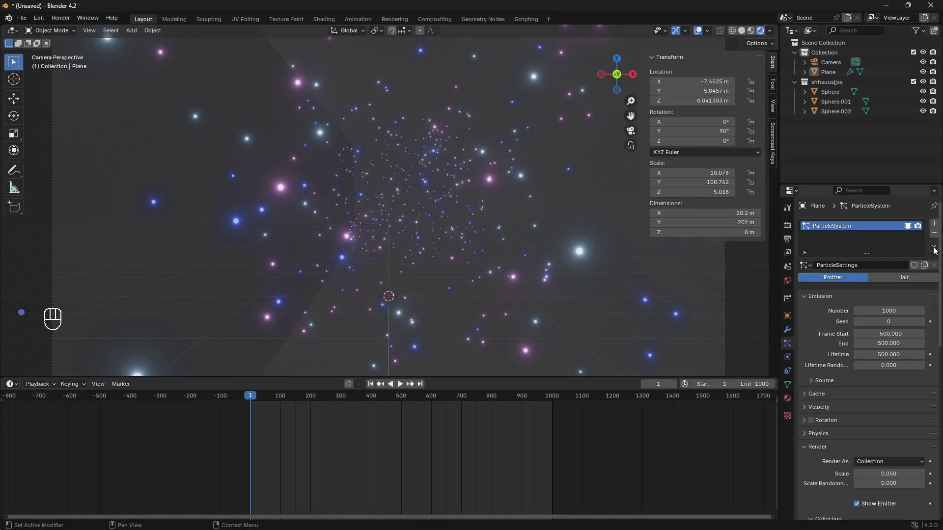
# Duplicate the particle system and select the new ParticleSystem.001 with its own settings.
pyautogui.moveTo(937, 248); pyautogui.dragTo(918, 284)
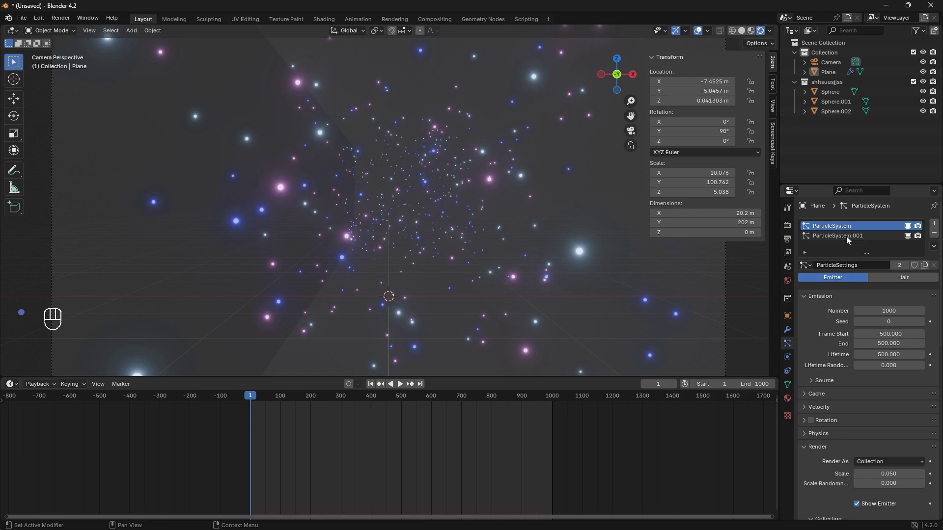
pyautogui.moveTo(849, 238); pyautogui.dragTo(928, 268)
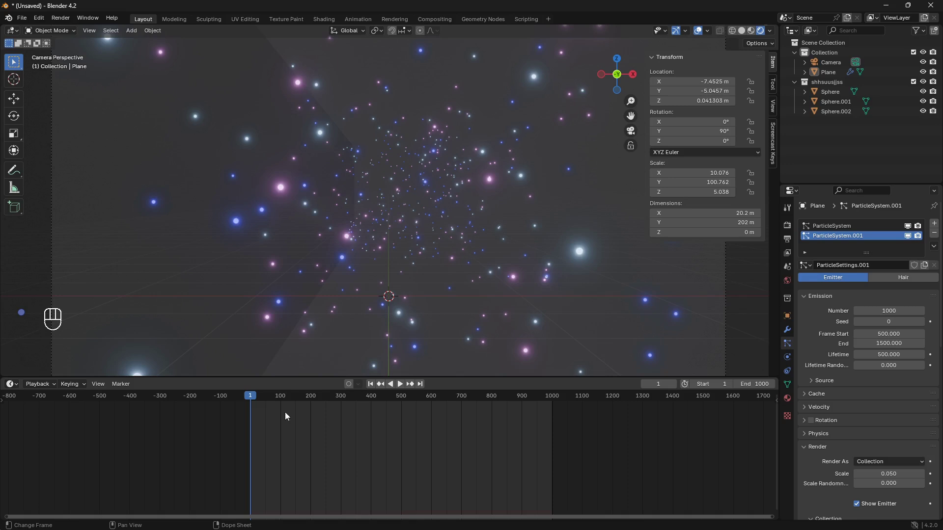
# Preview the particles mid-animation, then lower the world Background colour's Value to black.
pyautogui.moveTo(252, 398); pyautogui.dragTo(299, 406)
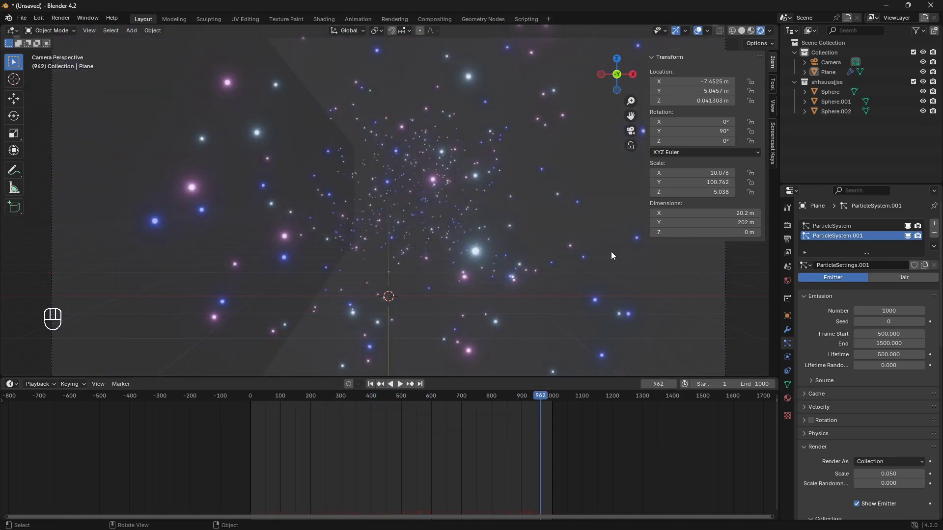
pyautogui.click(706, 34)
pyautogui.press('space')
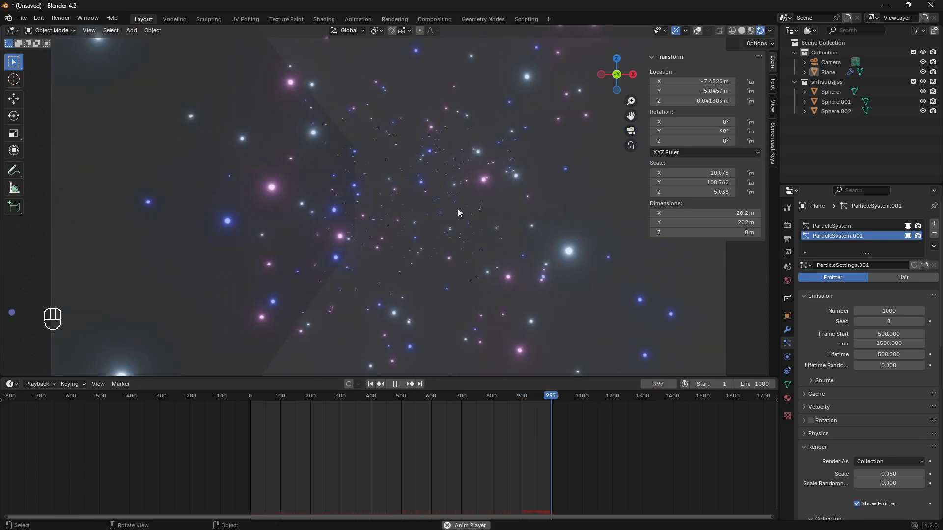
pyautogui.press('space')
pyautogui.moveTo(15, 389); pyautogui.dragTo(54, 478)
# Enlarge the 3D view, hide the N sidebar and play the starfield back from the start.
pyautogui.moveTo(54, 388); pyautogui.dragTo(61, 422)
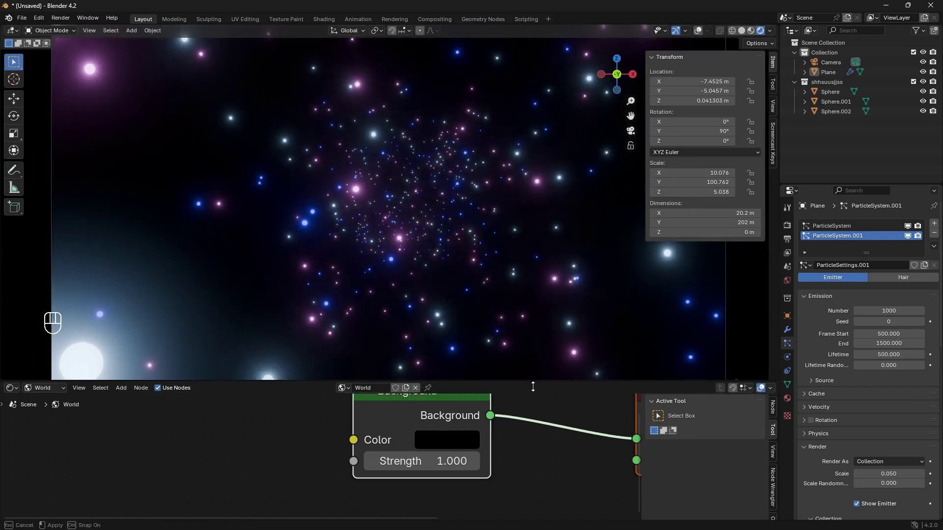
pyautogui.press('space')
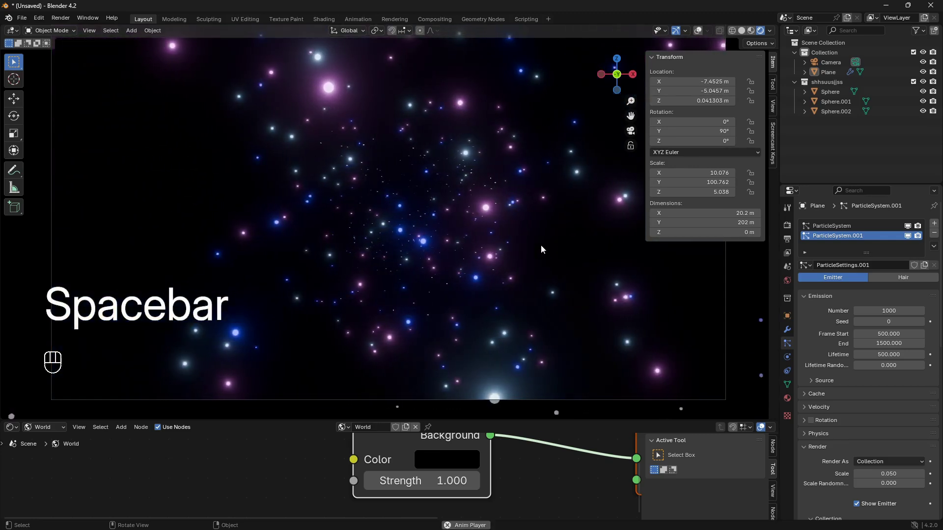
pyautogui.press('n')
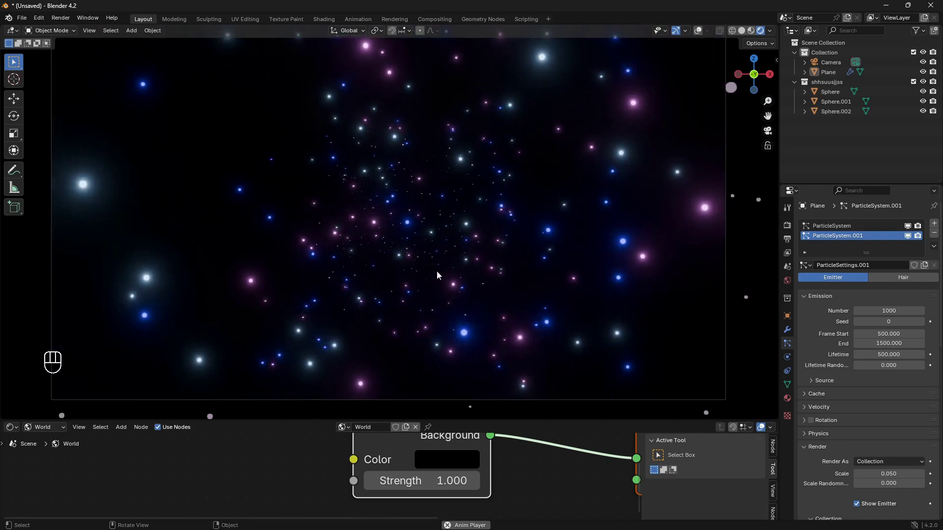
pyautogui.press('space')
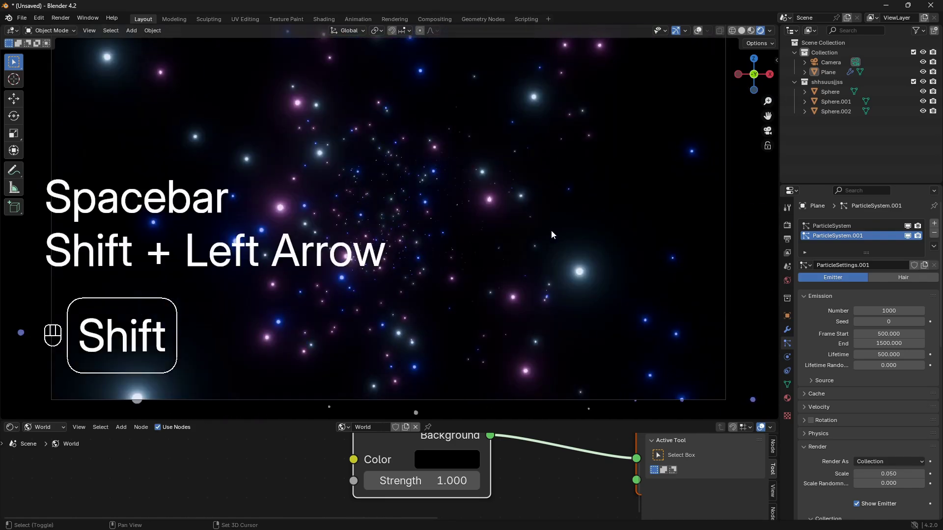
# Select the first particle system and edit its Physics Integration Timestep (Midpoint, 0.040).
pyautogui.click(842, 227)
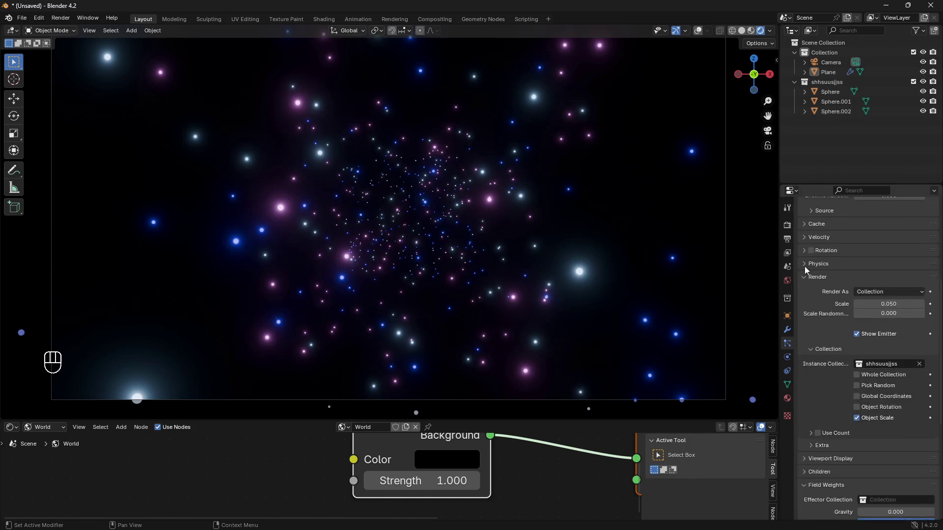
pyautogui.click(805, 269)
pyautogui.click(811, 386)
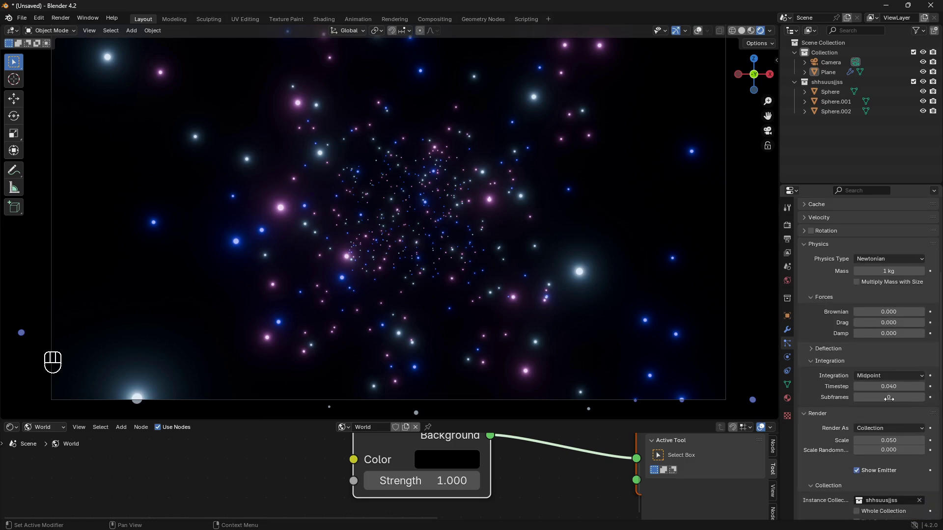
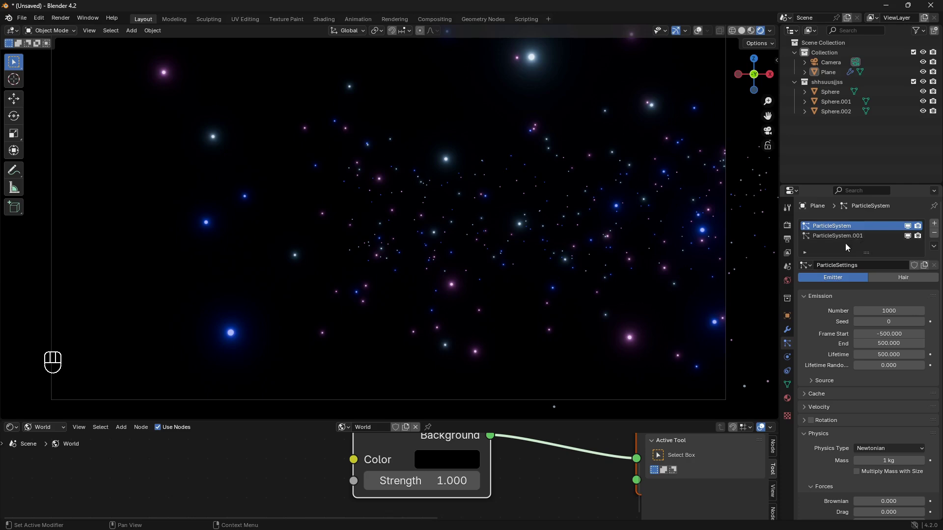
# Give ParticleSystem.001 a 0.150 timestep, preview playback, and lower its Emission Number to 999.
pyautogui.click(858, 238)
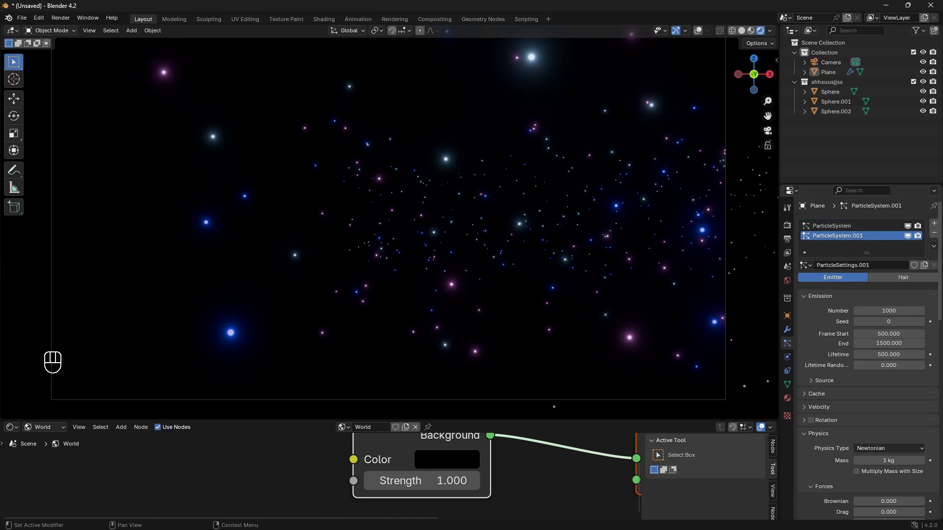
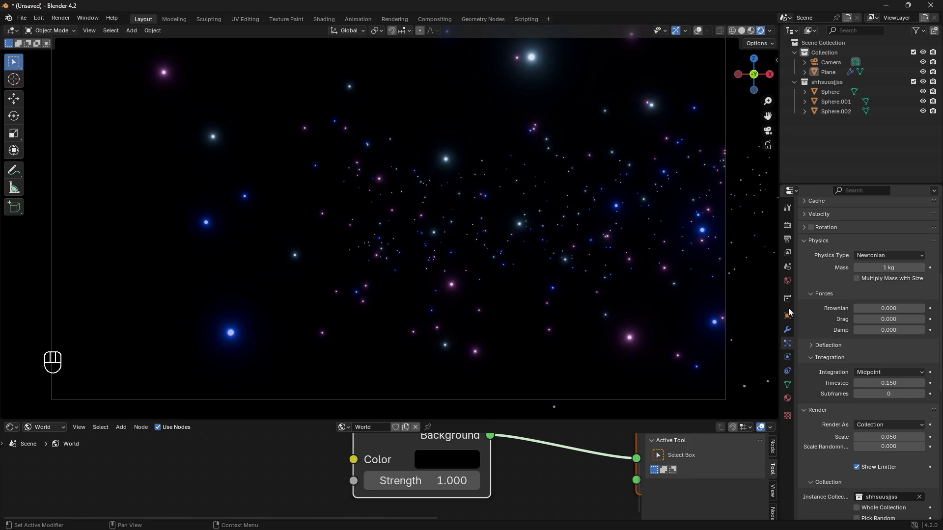
pyautogui.press('space')
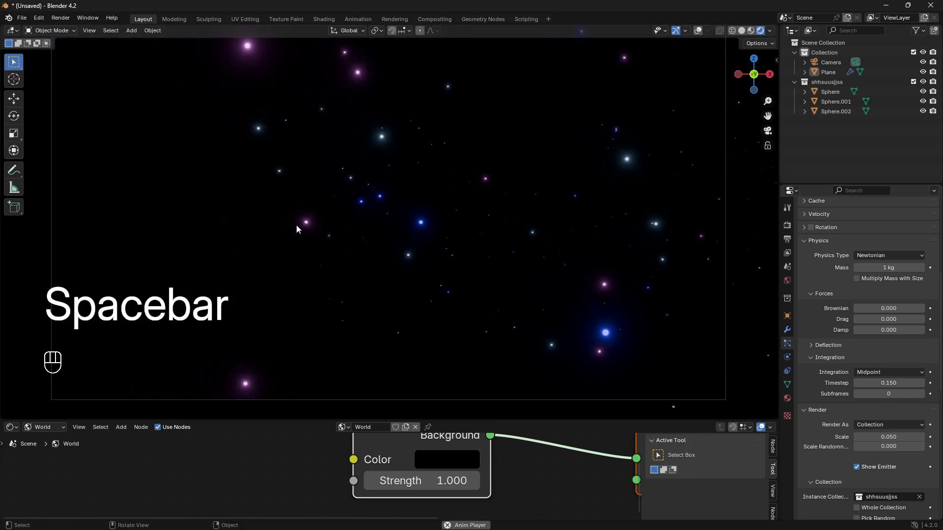
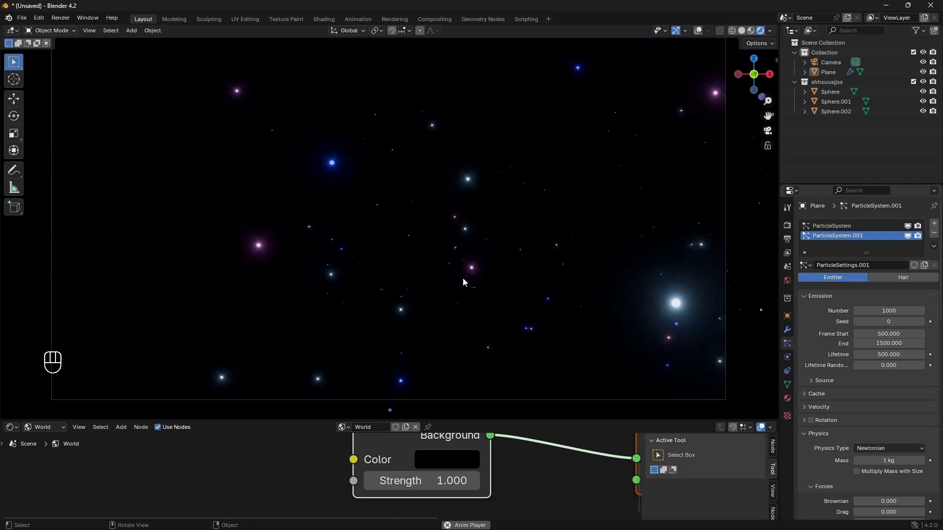
pyautogui.press('space')
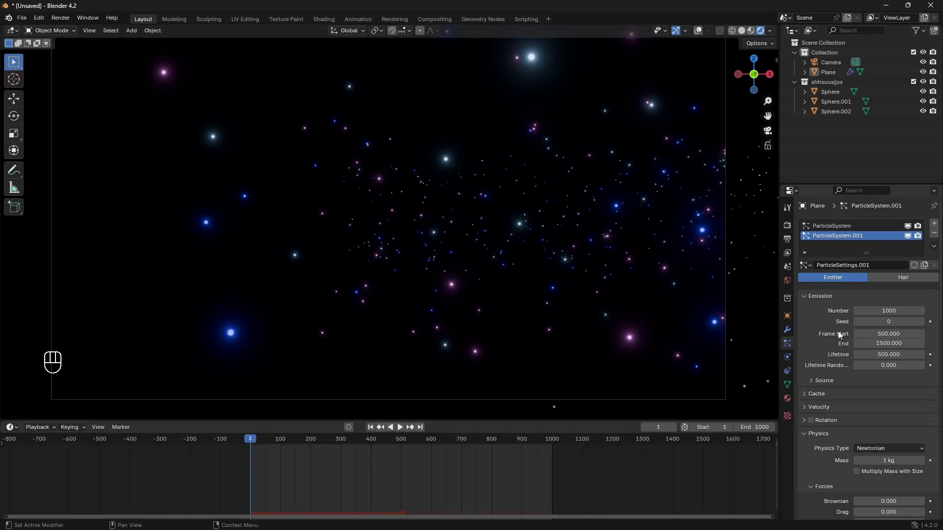
pyautogui.click(858, 316)
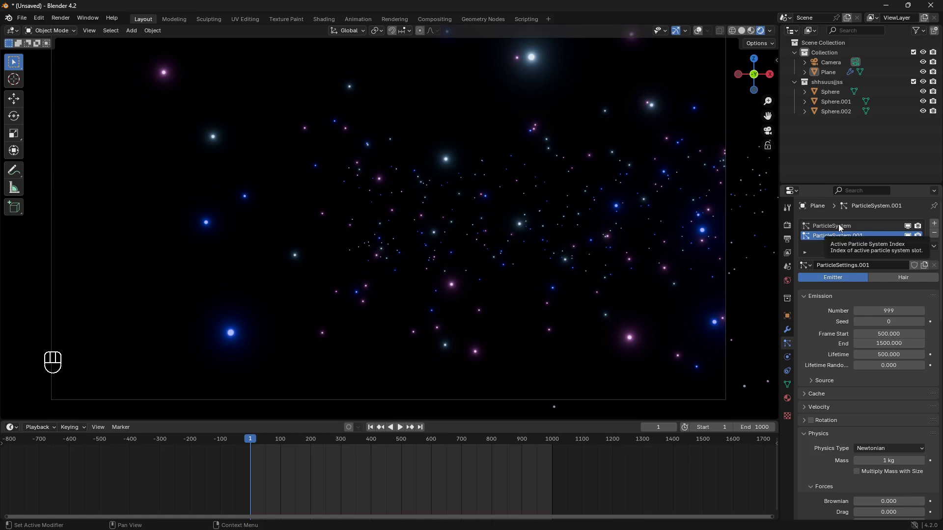
# Set the first system's Number to 999, scrub through playback, and rewind to frame 1.
pyautogui.click(841, 227)
pyautogui.click(862, 317)
pyautogui.press('space')
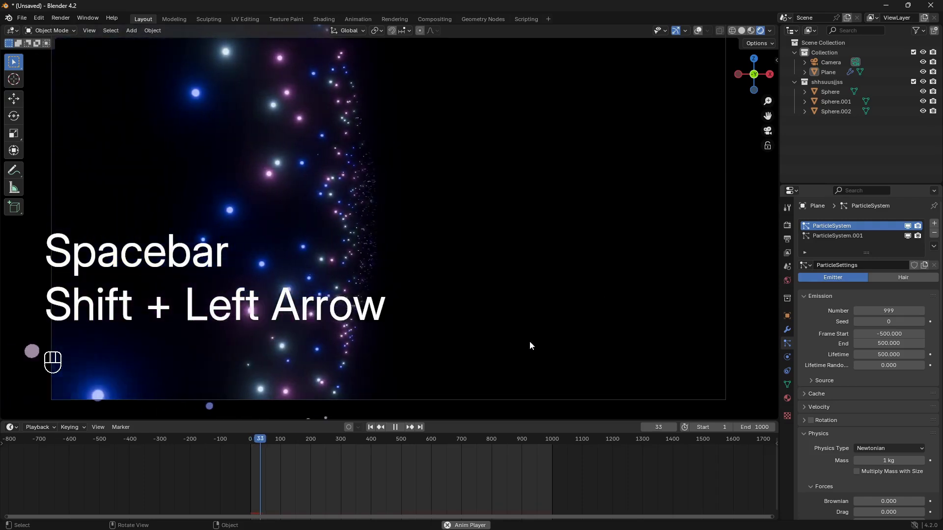
pyautogui.moveTo(274, 443); pyautogui.dragTo(288, 441)
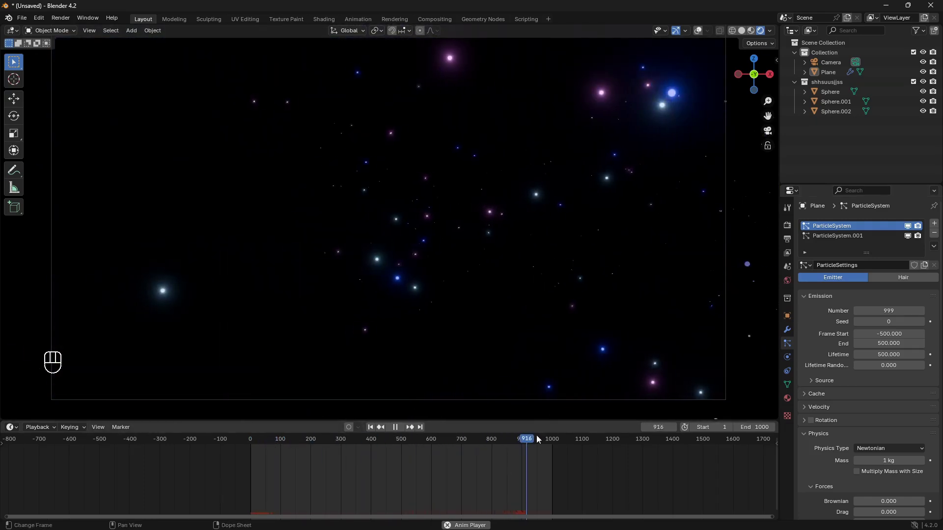
pyautogui.moveTo(533, 444); pyautogui.dragTo(549, 446)
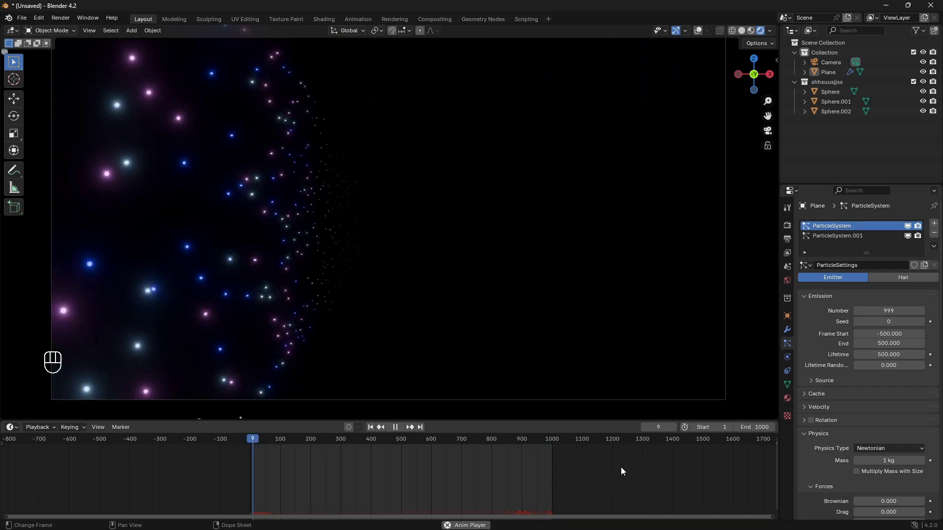
pyautogui.press('space')
pyautogui.press('shift+space')
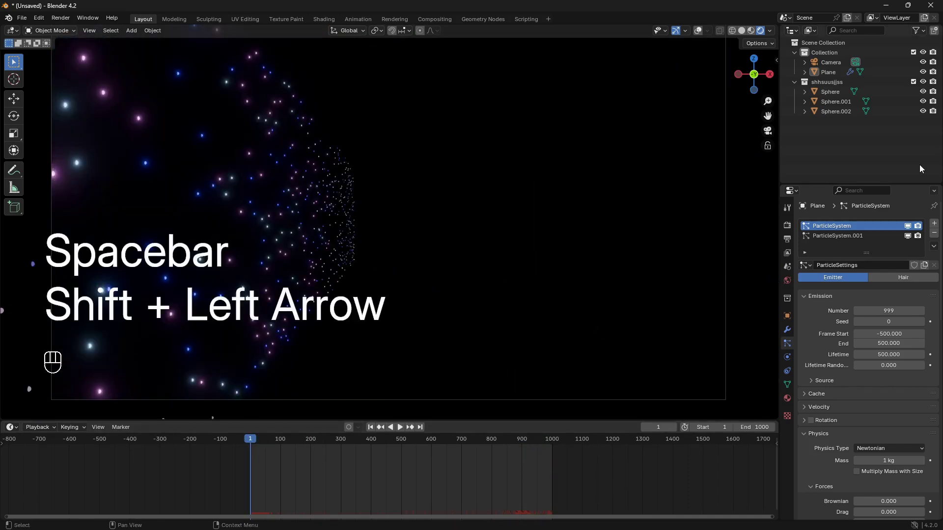
# Lower the Emission Number to 998 on both particle systems and play the animation.
pyautogui.click(860, 313)
pyautogui.click(859, 314)
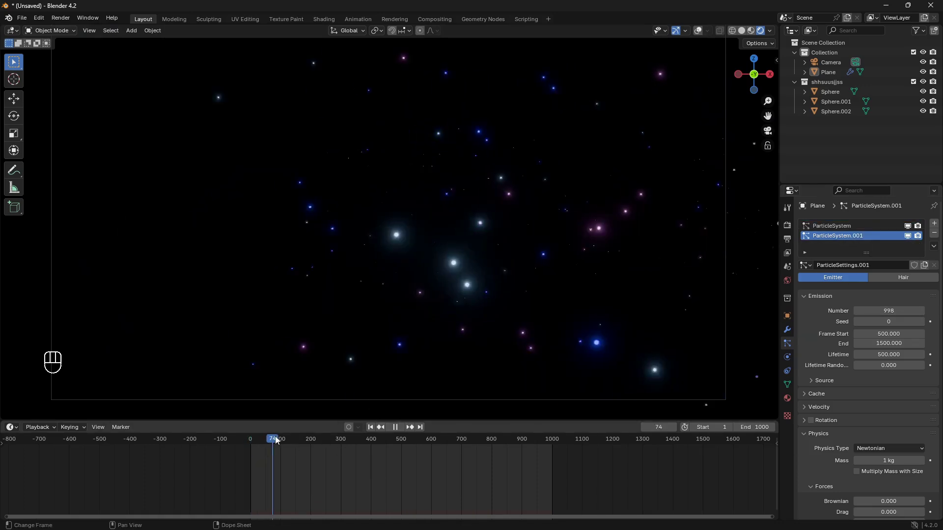